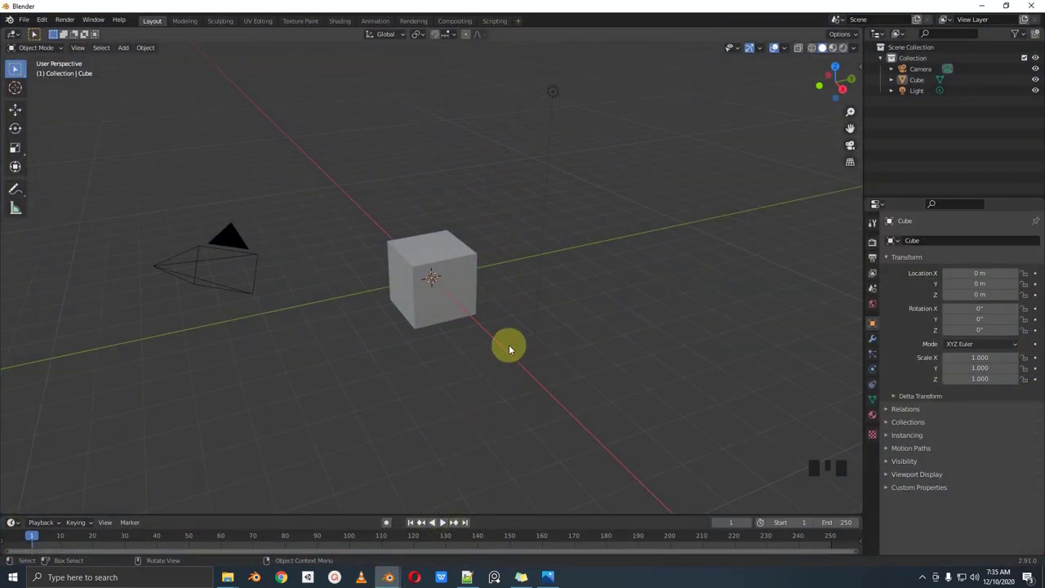
Step: Delete the default cube, leaving camera and light, and bring up the Add menu
{"action": "left_click_drag", "start_coordinate": [354, 305], "coordinate": [476, 316]}
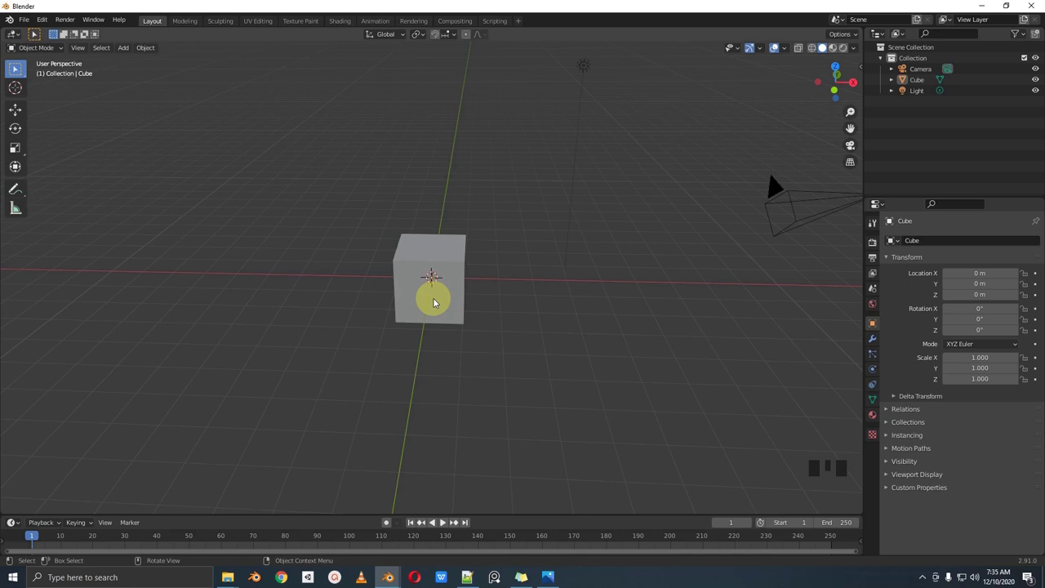
{"action": "left_click_drag", "start_coordinate": [458, 254], "coordinate": [450, 301]}
{"action": "scroll", "scroll_direction": "up", "scroll_amount": 3}
{"action": "left_click_drag", "start_coordinate": [462, 305], "coordinate": [438, 307]}
{"action": "left_click", "coordinate": [439, 306]}
{"action": "key", "text": "x"}
{"action": "key", "text": "shift+a"}
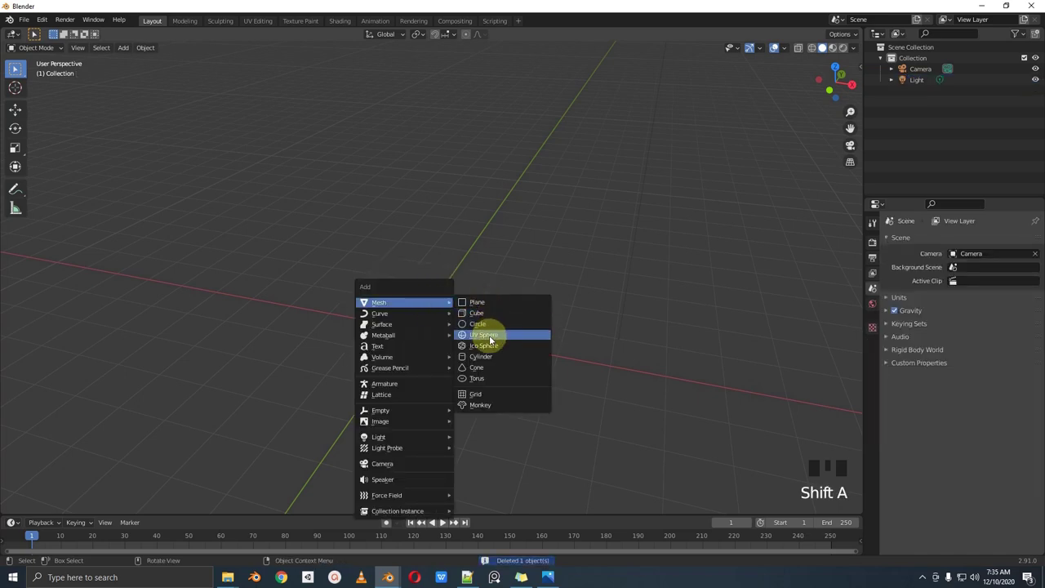
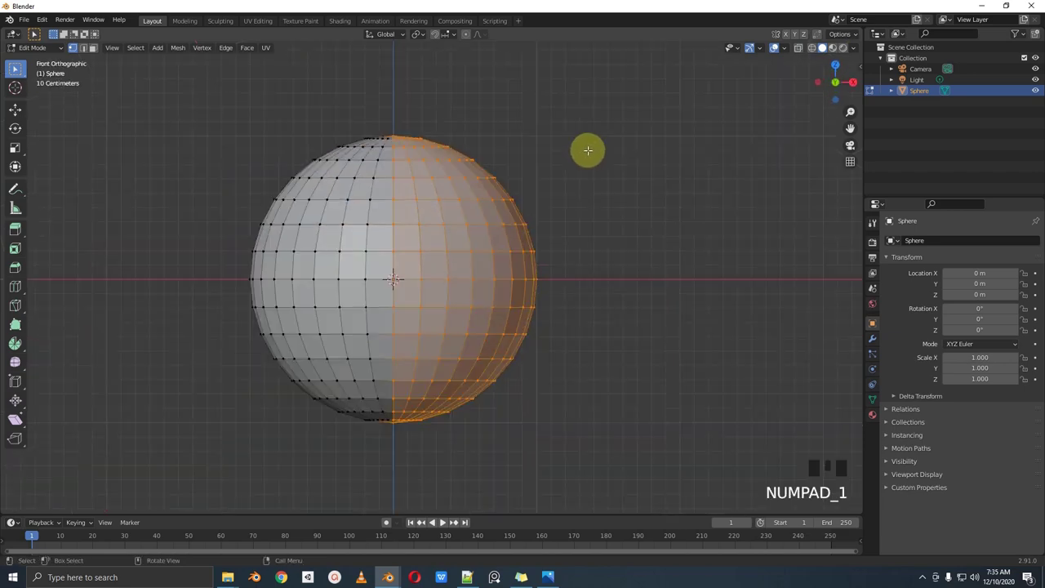
Step: Separate the selected right half into its own object, move it aside and rotate it 90 degrees
{"action": "key", "text": "p"}
{"action": "key", "text": "Tab"}
{"action": "key", "text": "Tab"}
{"action": "left_click", "coordinate": [480, 213]}
{"action": "key", "text": "g"}
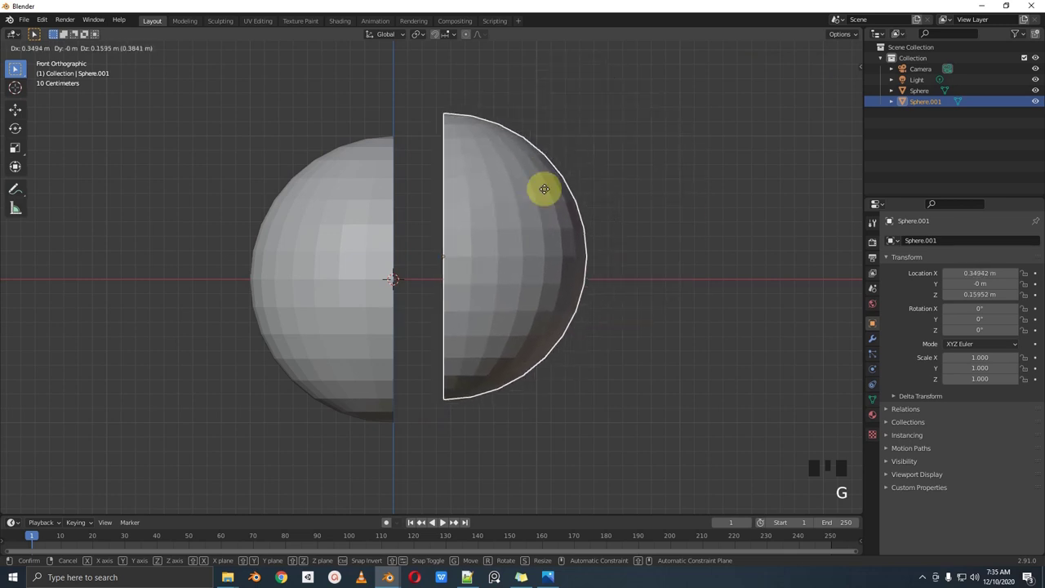
{"action": "key", "text": "r"}
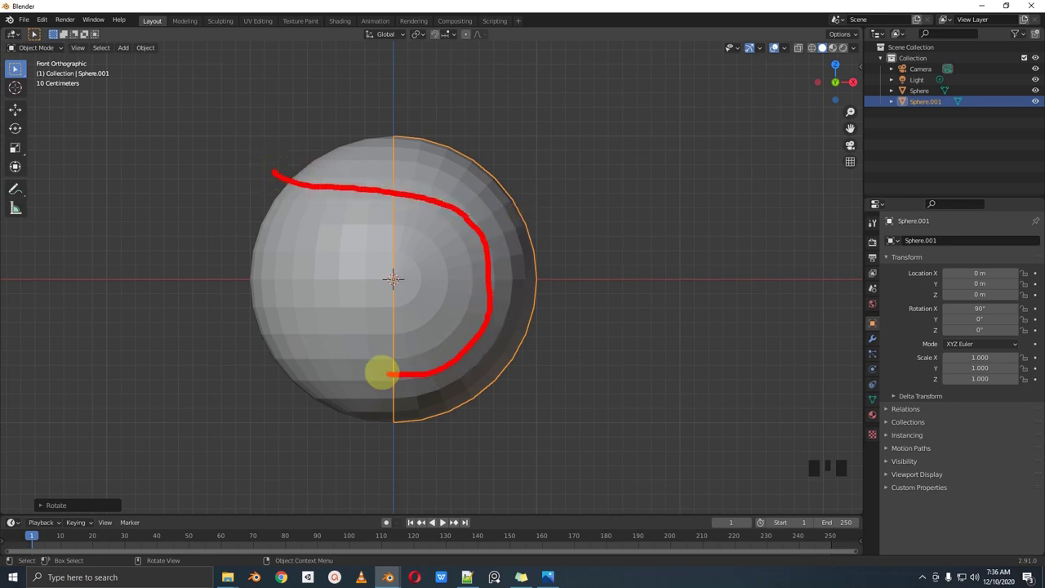
Step: Select the rotated half and the original sphere and join them into one Sphere object
{"action": "scroll", "scroll_direction": "up", "scroll_amount": 3}
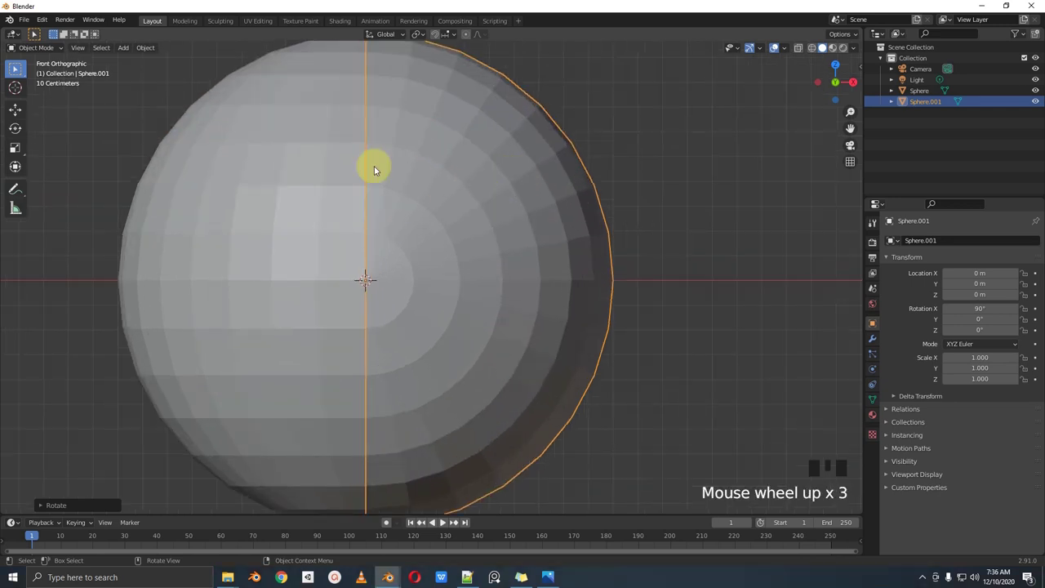
{"action": "scroll", "scroll_direction": "down", "scroll_amount": 3}
{"action": "scroll", "scroll_direction": "down", "scroll_amount": 3}
{"action": "left_click", "coordinate": [366, 232]}
{"action": "left_click", "coordinate": [460, 234]}
{"action": "left_click", "coordinate": [360, 234]}
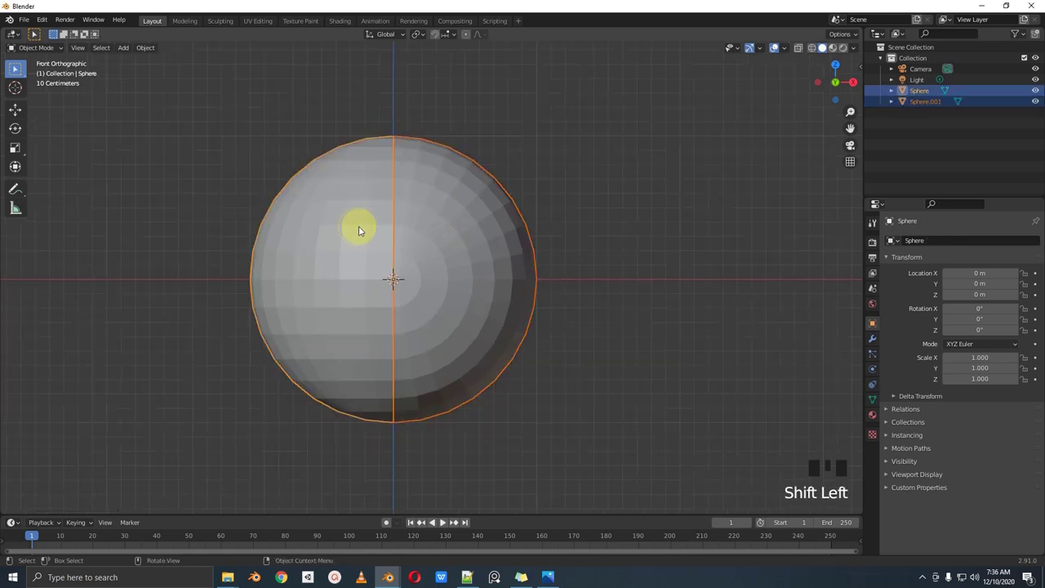
{"action": "key", "text": "ctrl+j"}
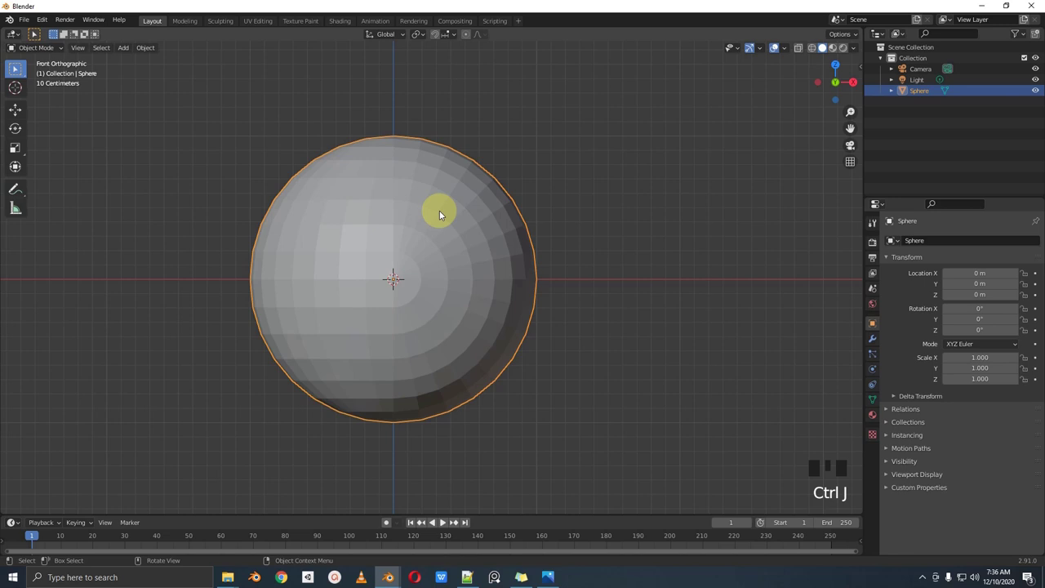
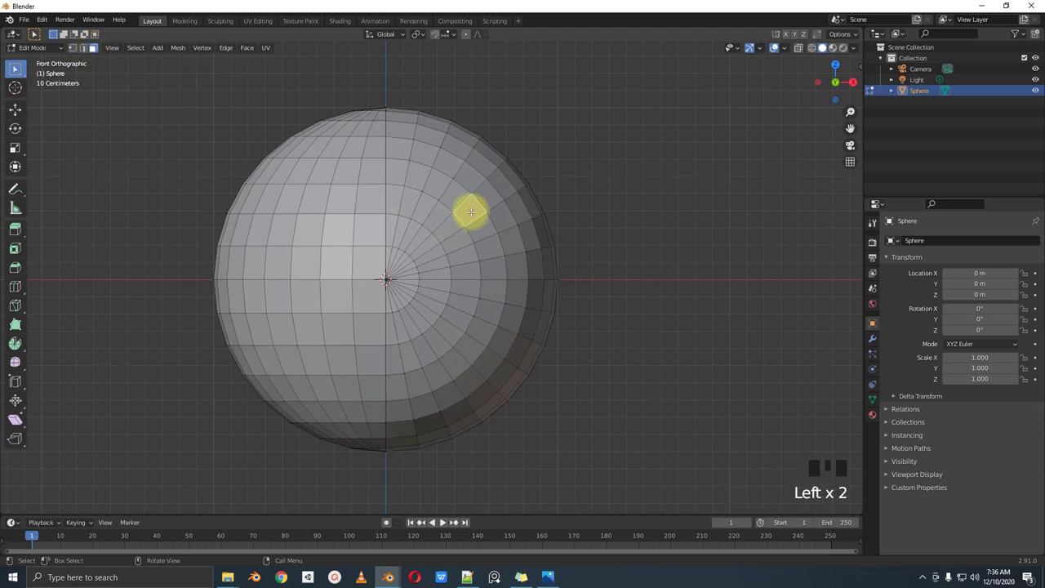
Step: Check the linked half still pulls away from the sphere, then put it back in place
{"action": "key", "text": "l"}
{"action": "scroll", "scroll_direction": "down", "scroll_amount": 3}
{"action": "key", "text": "g"}
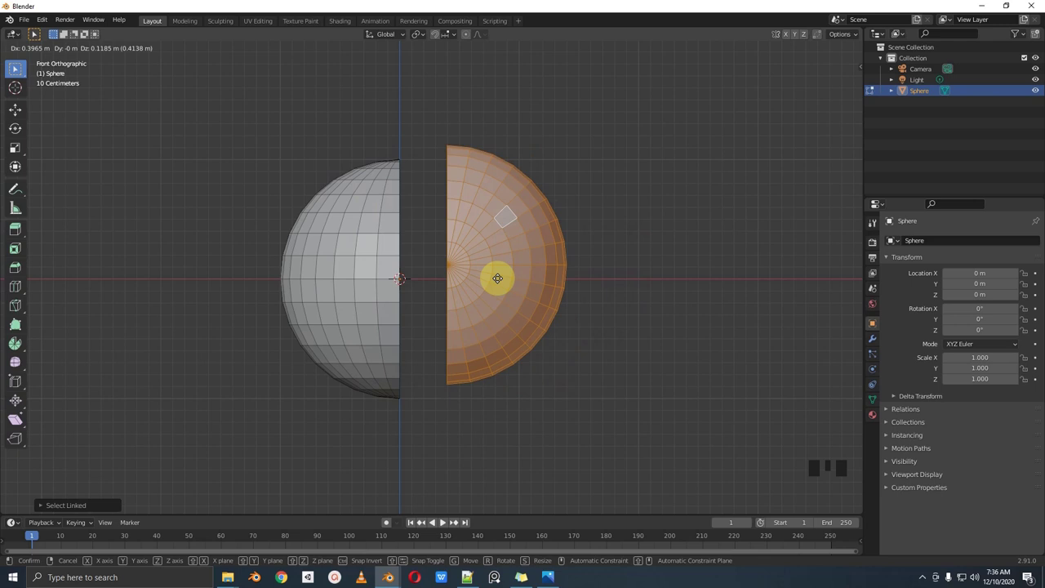
{"action": "scroll", "scroll_direction": "up", "scroll_amount": 3}
{"action": "key", "text": "a"}
Step: Select all geometry and merge by distance, removing the 32 duplicate seam vertices
{"action": "key", "text": "m"}
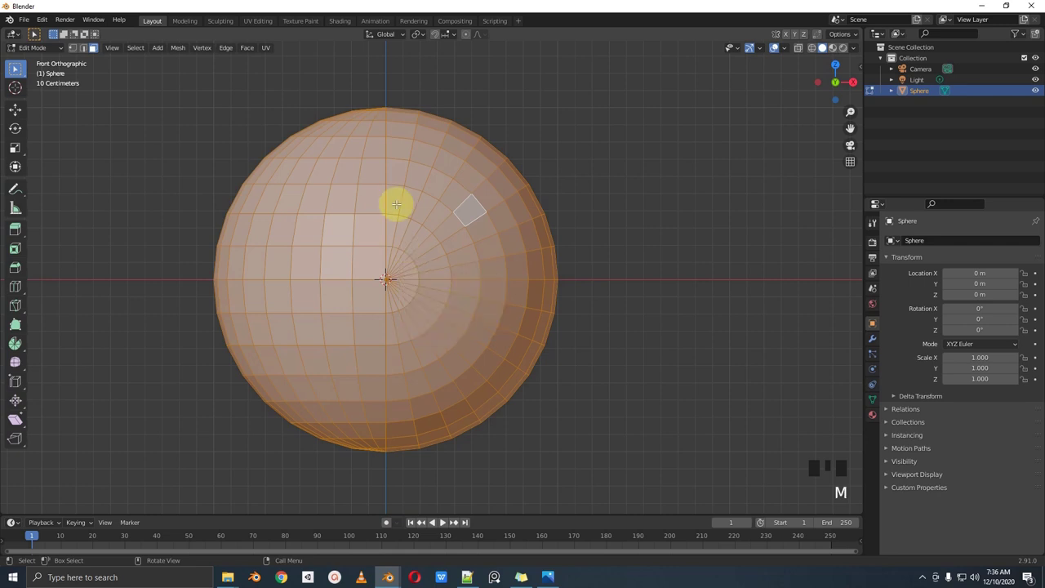
{"action": "scroll", "scroll_direction": "up", "scroll_amount": 3}
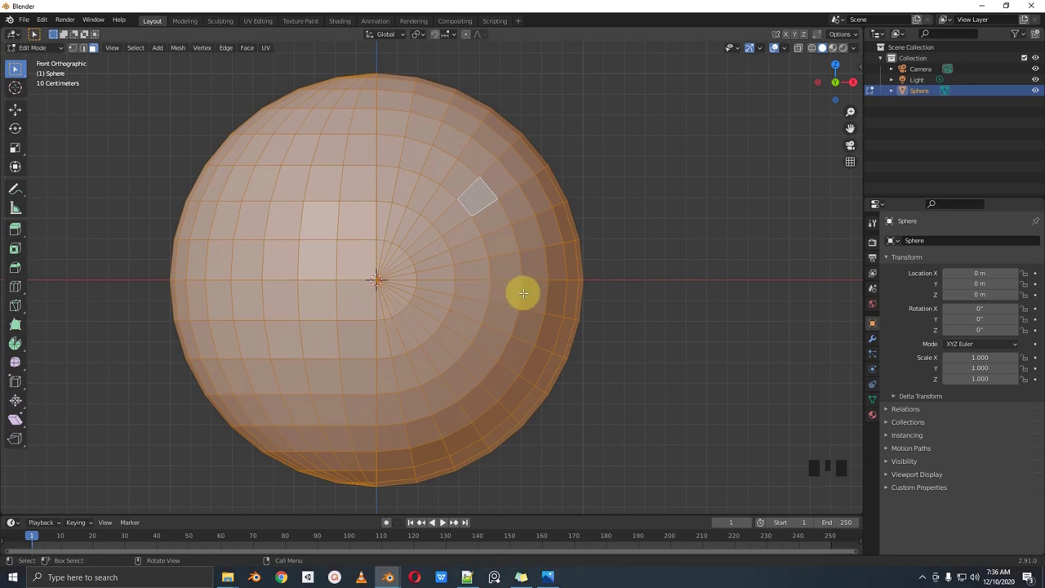
{"action": "key", "text": "m"}
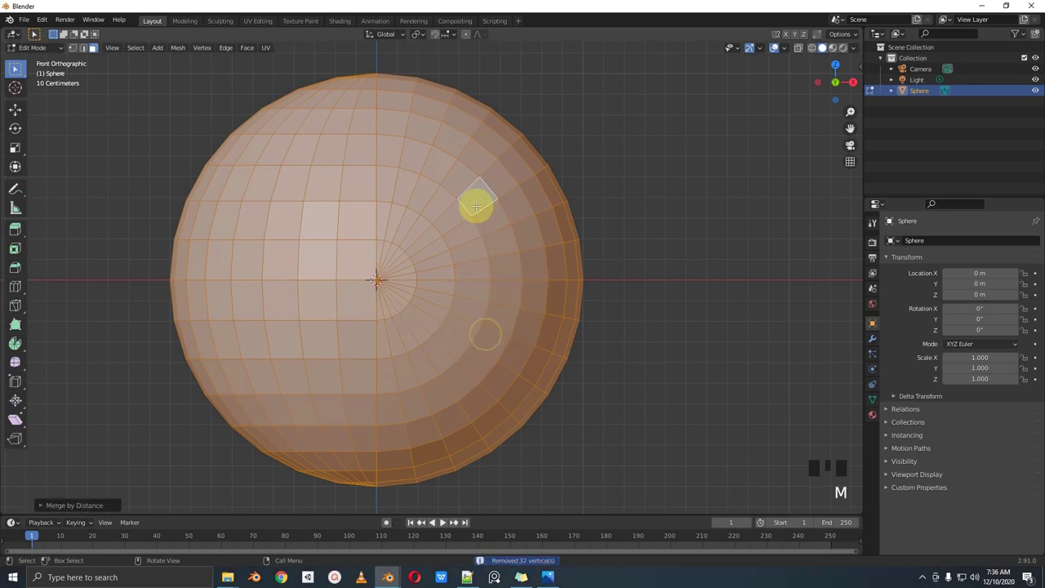
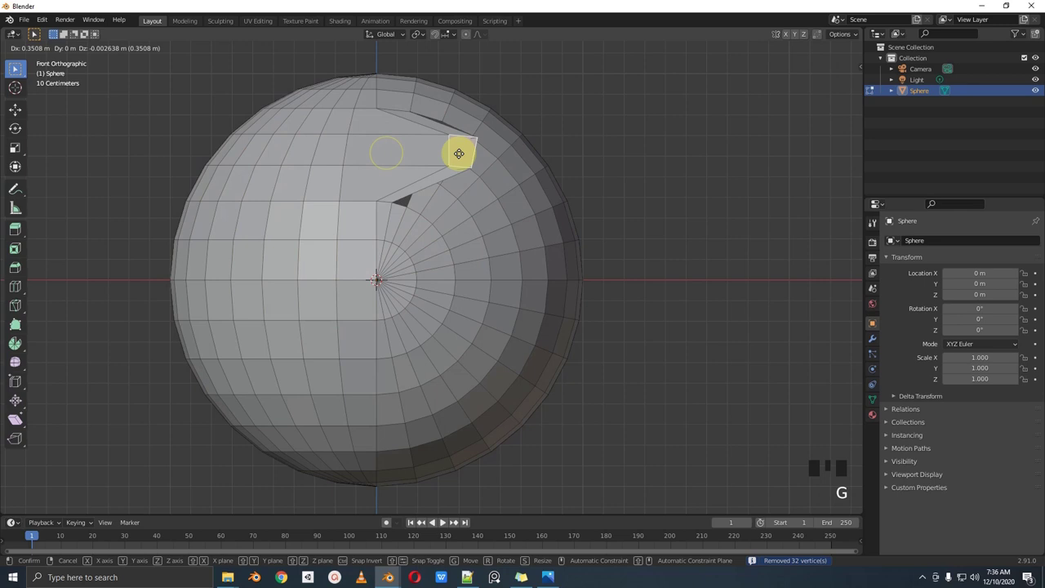
{"action": "scroll", "scroll_direction": "down", "scroll_amount": 3}
{"action": "scroll", "scroll_direction": "up", "scroll_amount": 3}
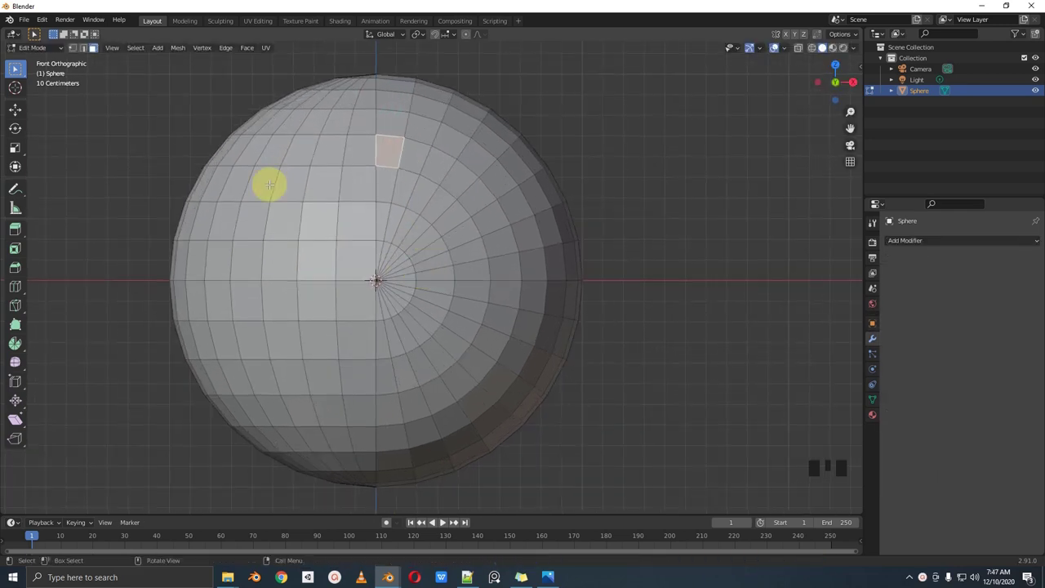
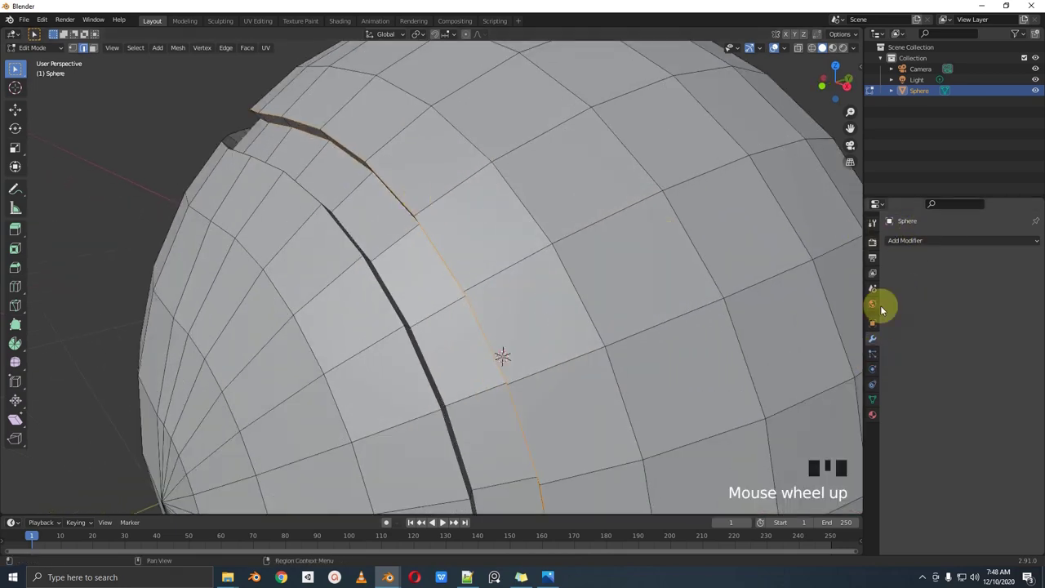
Step: Bring up the Add Modifier list to give the sphere a Subdivision Surface modifier
{"action": "left_click", "coordinate": [923, 248]}
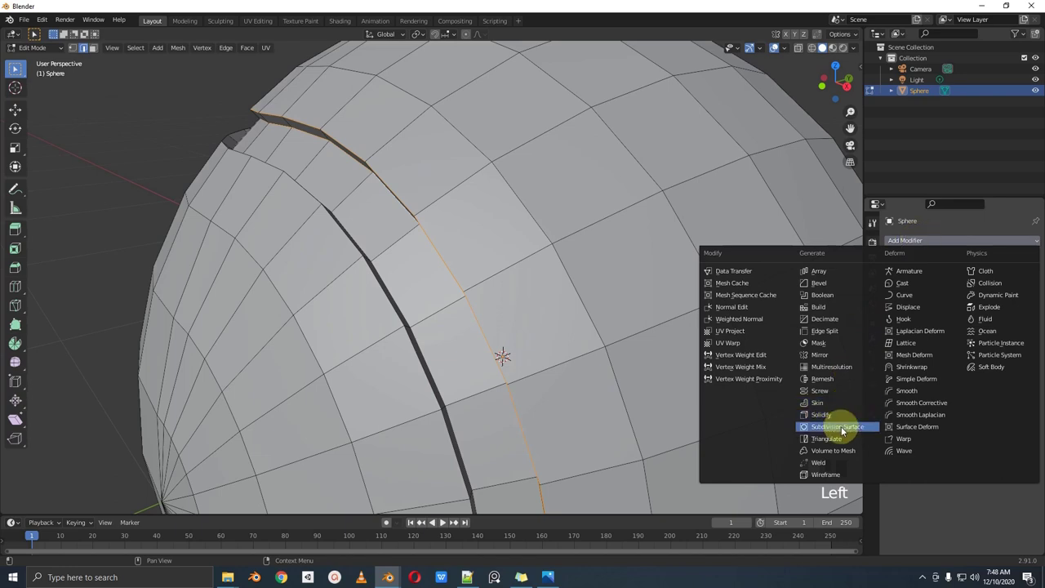
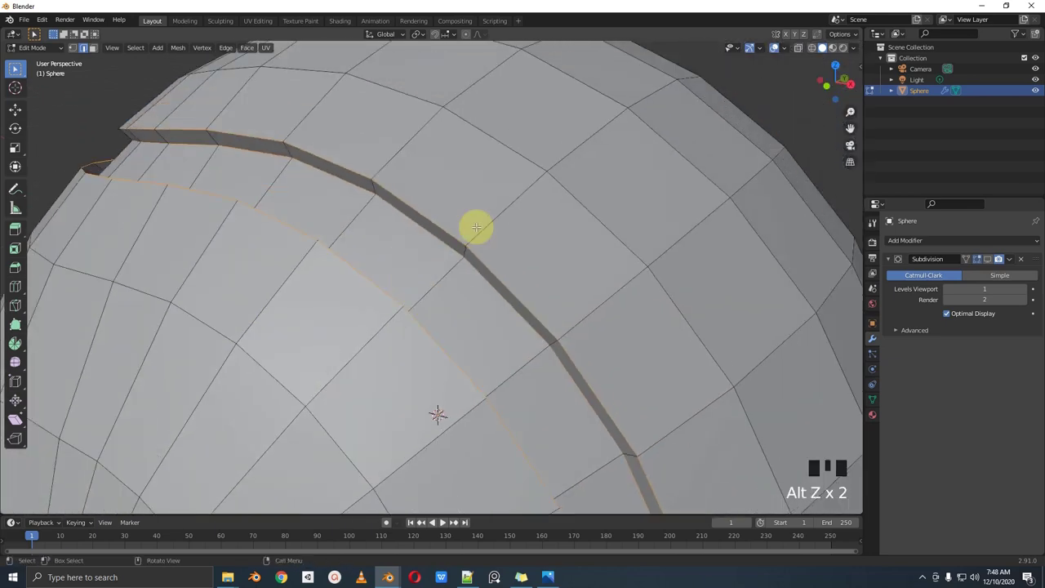
Step: Bevel the edges along both sides of the seam groove and return to Object Mode
{"action": "key", "text": "ctrl+b"}
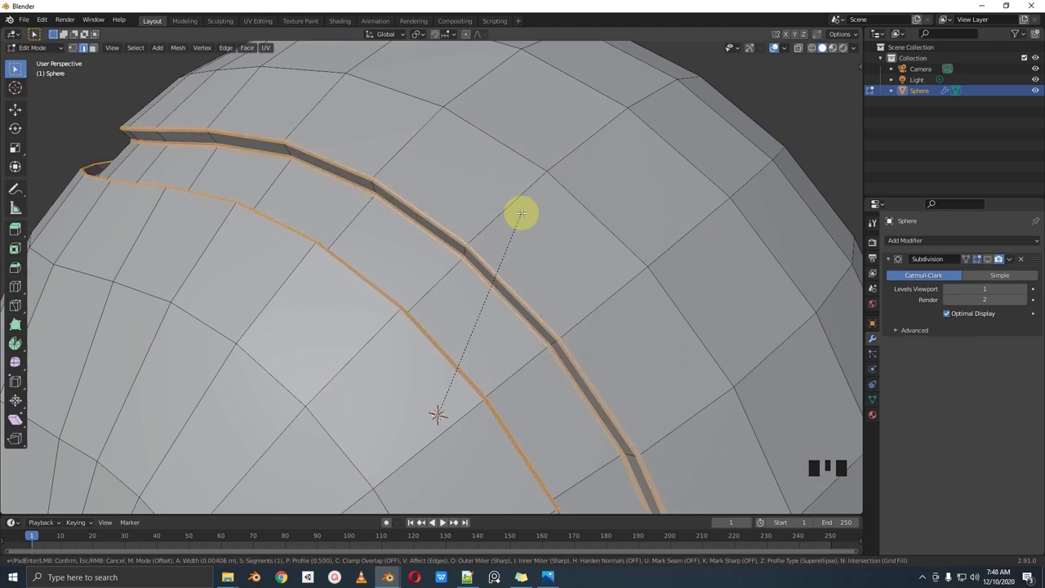
{"action": "left_click", "coordinate": [992, 263]}
{"action": "scroll", "scroll_direction": "down", "scroll_amount": 3}
{"action": "key", "text": "Tab"}
{"action": "left_click_drag", "start_coordinate": [435, 254], "coordinate": [388, 212]}
{"action": "left_click_drag", "start_coordinate": [388, 212], "coordinate": [333, 259]}
{"action": "left_click_drag", "start_coordinate": [333, 259], "coordinate": [447, 297]}
{"action": "scroll", "scroll_direction": "down", "scroll_amount": 3}
{"action": "left_click_drag", "start_coordinate": [451, 280], "coordinate": [424, 271]}
{"action": "scroll", "scroll_direction": "up", "scroll_amount": 3}
{"action": "left_click_drag", "start_coordinate": [446, 255], "coordinate": [406, 247]}
{"action": "scroll", "scroll_direction": "up", "scroll_amount": 3}
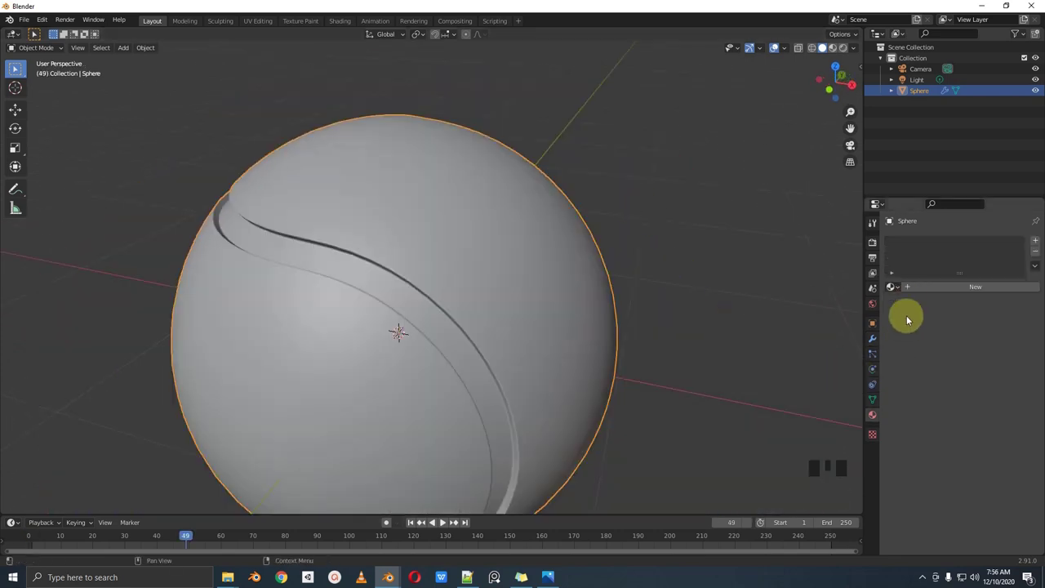
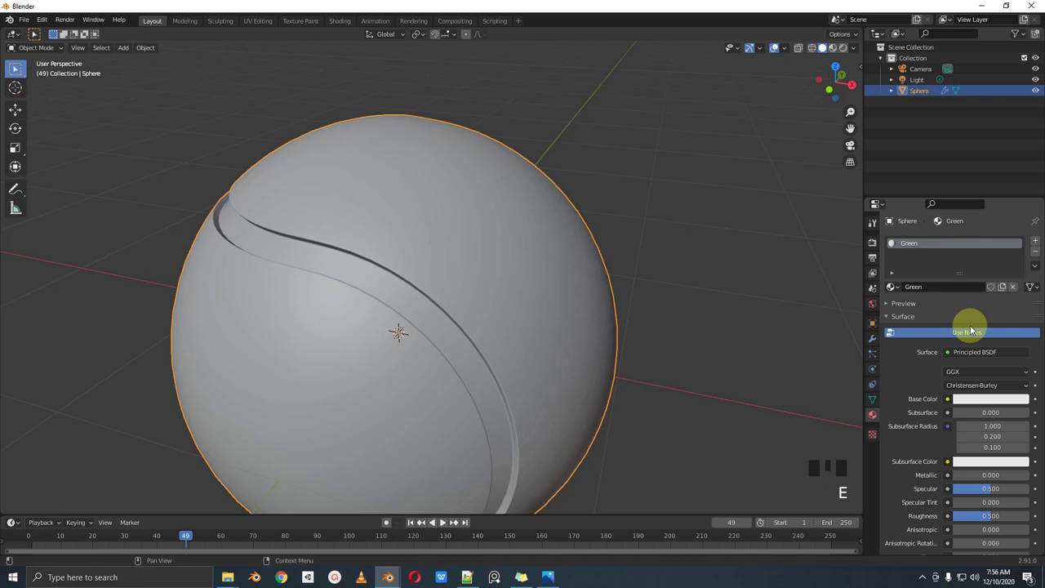
Step: Set the Green material's base colour to bright green
{"action": "left_click", "coordinate": [990, 365]}
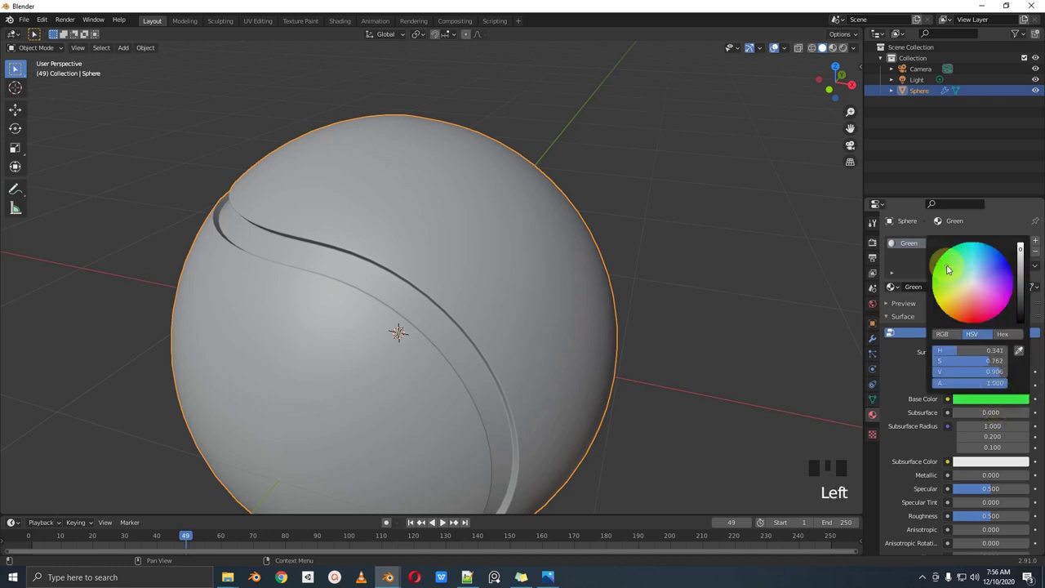
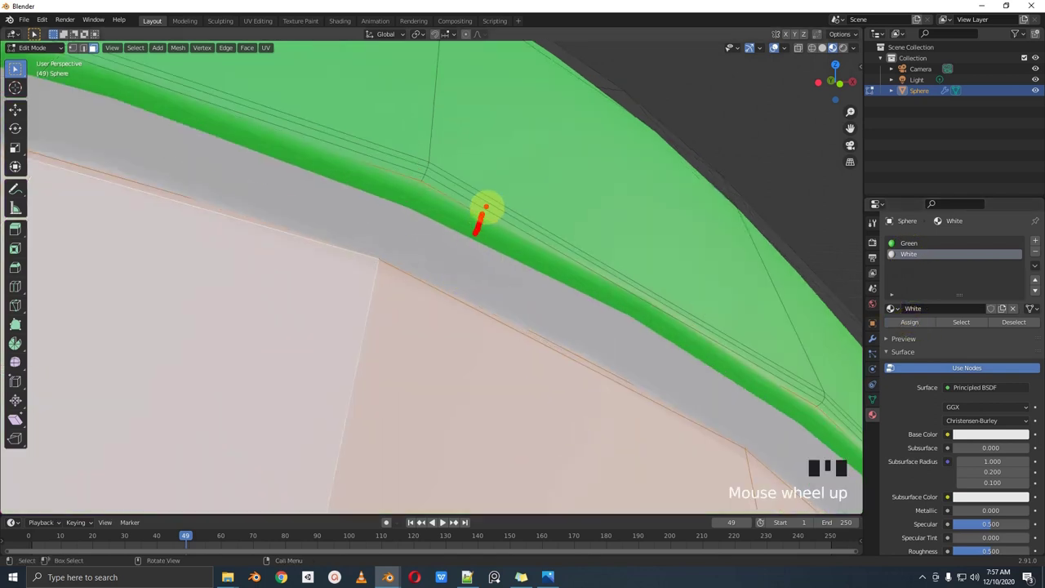
Step: Return to Object Mode to view the green ball with its white seam and select the Green slot
{"action": "scroll", "scroll_direction": "up", "scroll_amount": 3}
{"action": "scroll", "scroll_direction": "down", "scroll_amount": 3}
{"action": "key", "text": "Tab"}
{"action": "scroll", "scroll_direction": "down", "scroll_amount": 3}
{"action": "left_click_drag", "start_coordinate": [890, 255], "coordinate": [889, 255]}
{"action": "scroll", "scroll_direction": "up", "scroll_amount": 3}
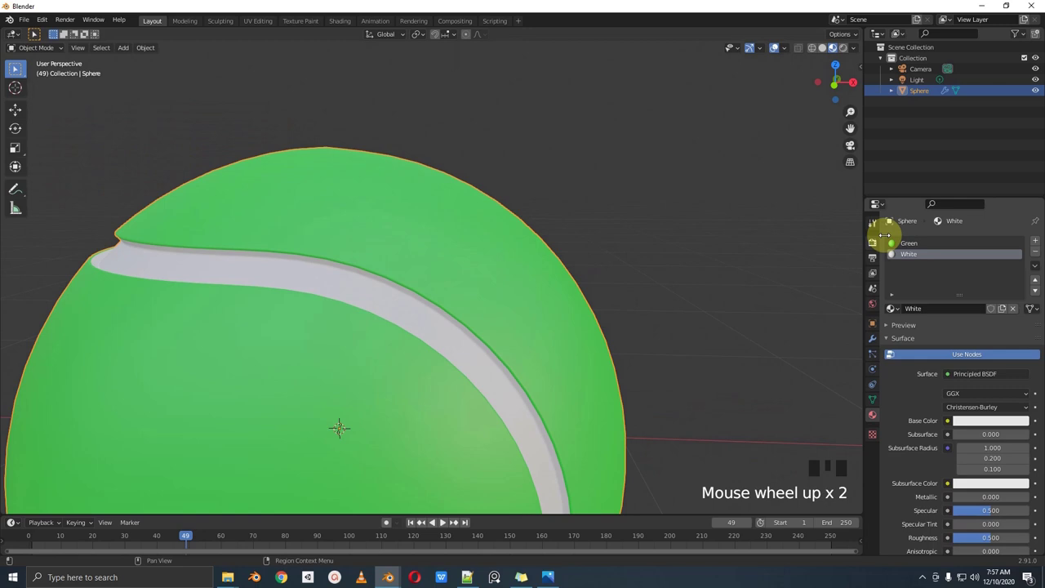
{"action": "left_click", "coordinate": [932, 249]}
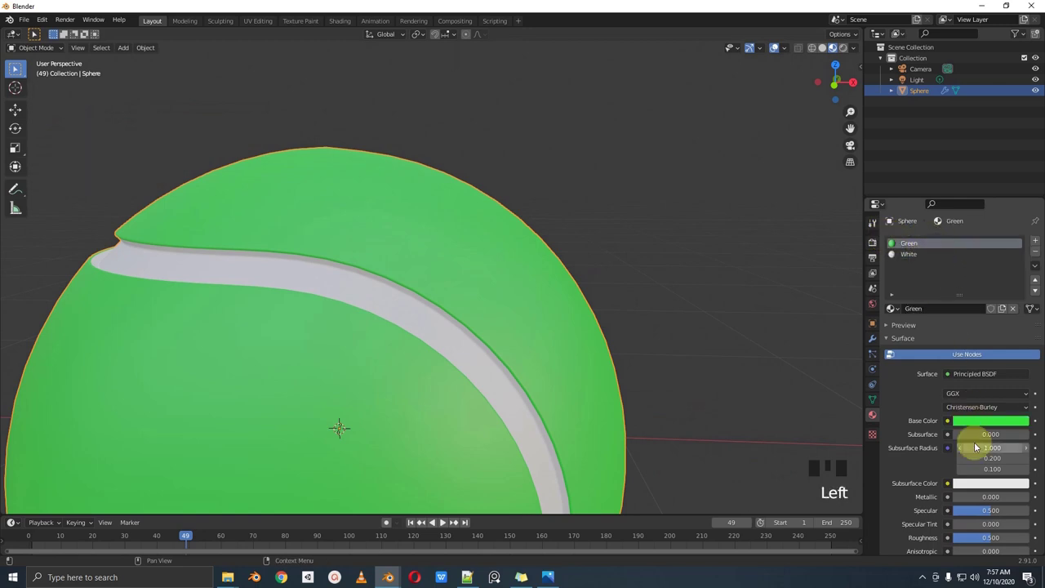
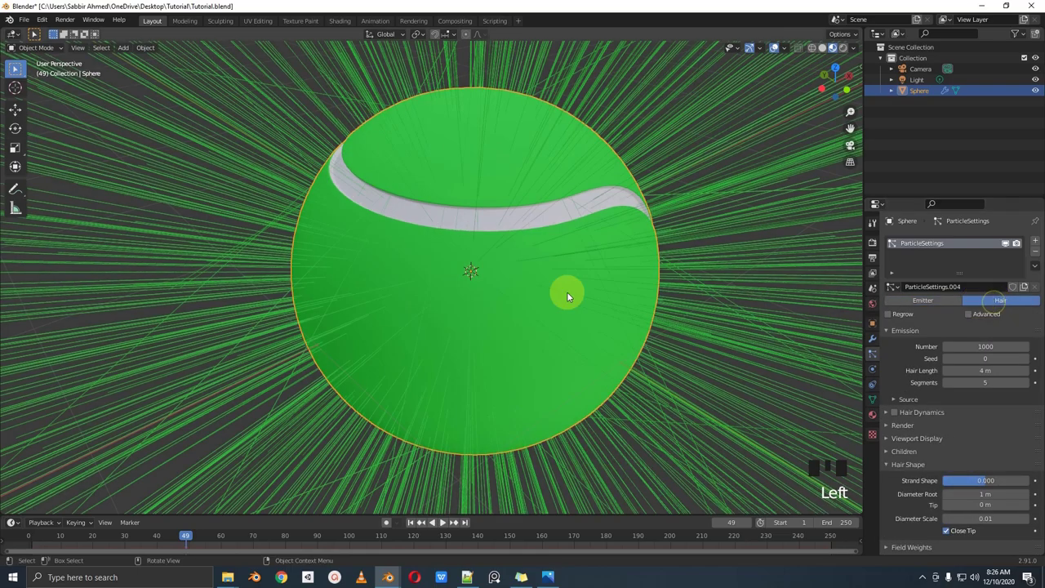
Step: Face the ball and confirm the hair strand count reduced to 500
{"action": "scroll", "scroll_direction": "down", "scroll_amount": 3}
{"action": "left_click_drag", "start_coordinate": [548, 302], "coordinate": [509, 296]}
{"action": "scroll", "scroll_direction": "up", "scroll_amount": 3}
{"action": "middle_click", "coordinate": [524, 297]}
{"action": "scroll", "scroll_direction": "up", "scroll_amount": 3}
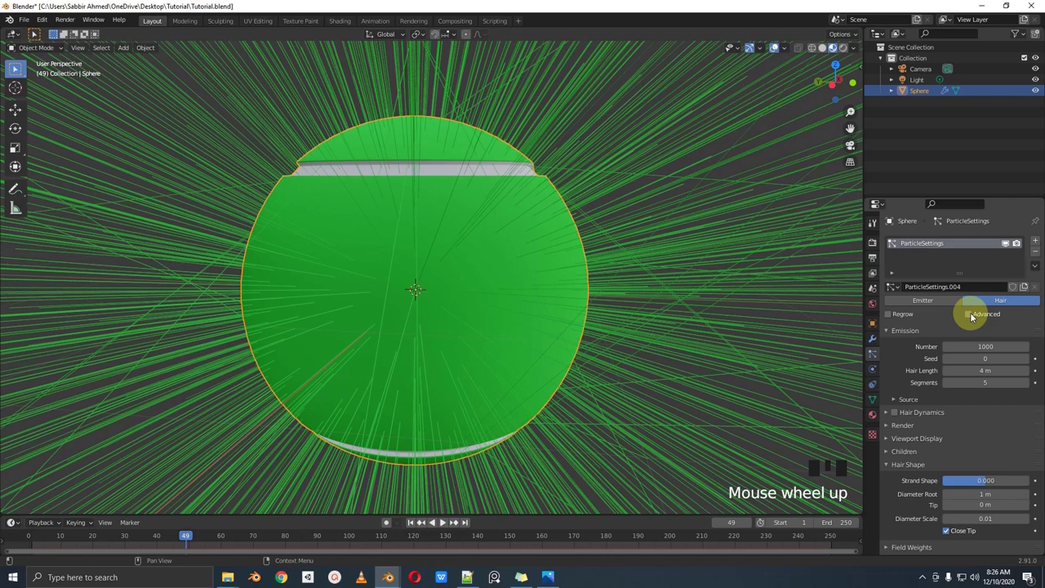
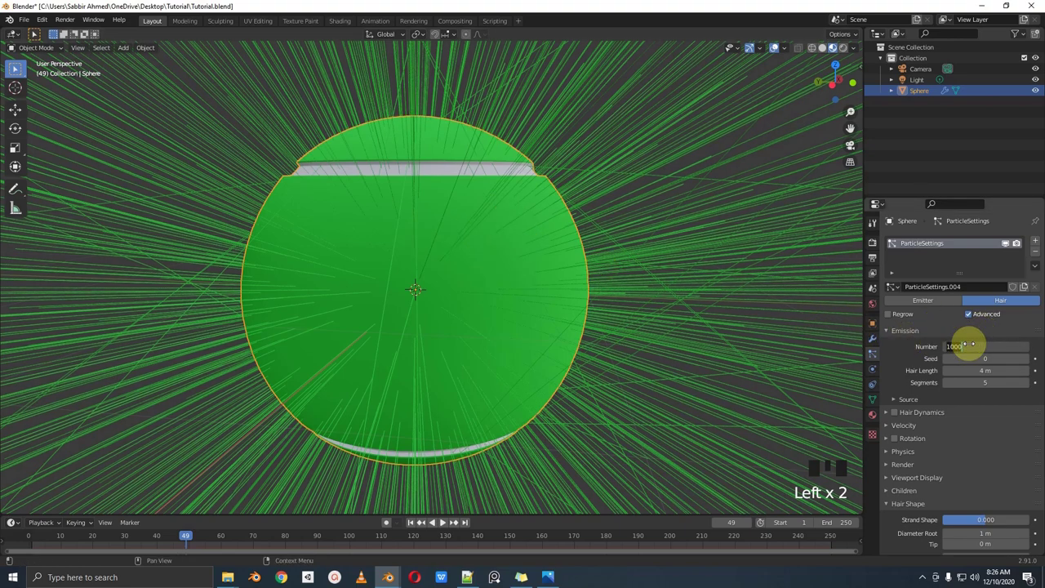
{"action": "key", "text": "KP_0"}
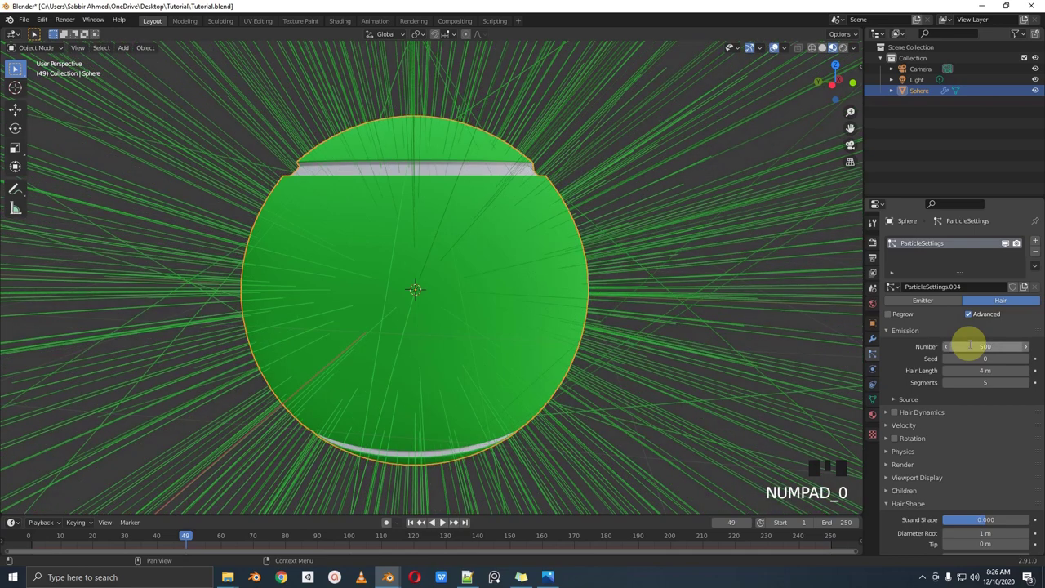
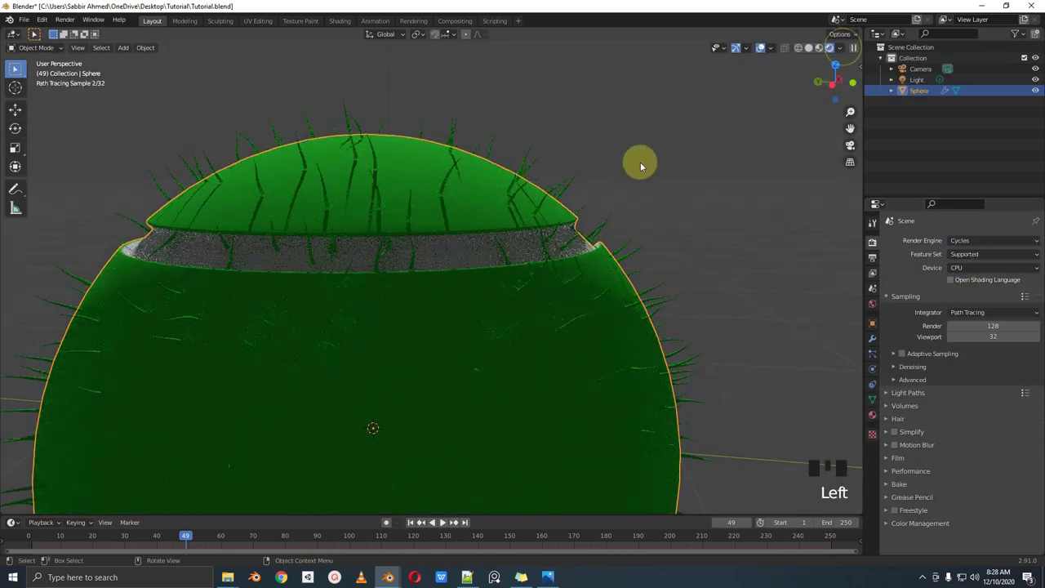
Step: Move in over the ball's top and toggle Rendered viewport shading to see the hairs
{"action": "left_click_drag", "start_coordinate": [511, 183], "coordinate": [524, 239]}
{"action": "scroll", "scroll_direction": "up", "scroll_amount": 3}
{"action": "left_click_drag", "start_coordinate": [537, 240], "coordinate": [522, 283]}
{"action": "scroll", "scroll_direction": "up", "scroll_amount": 3}
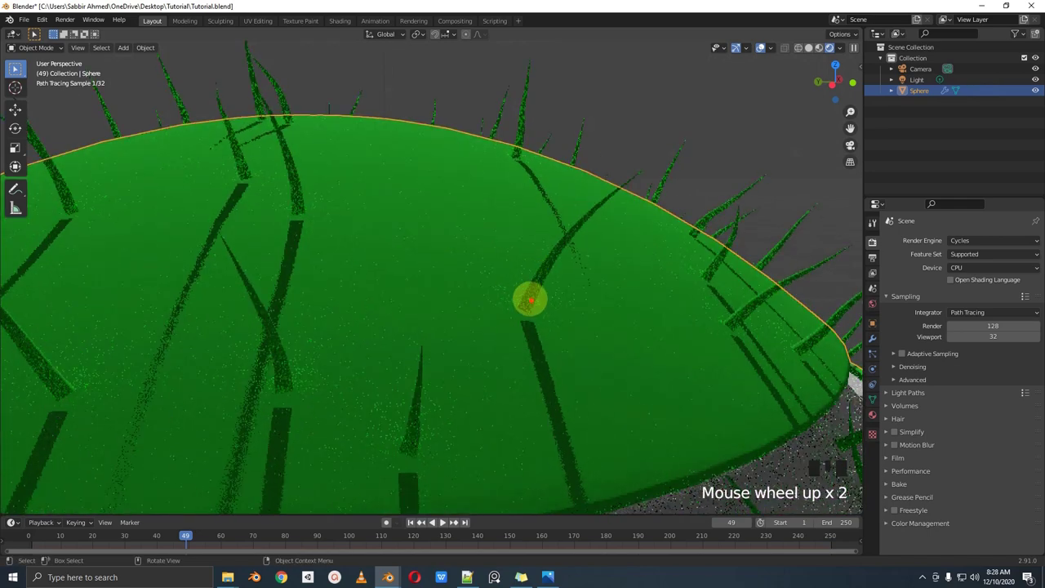
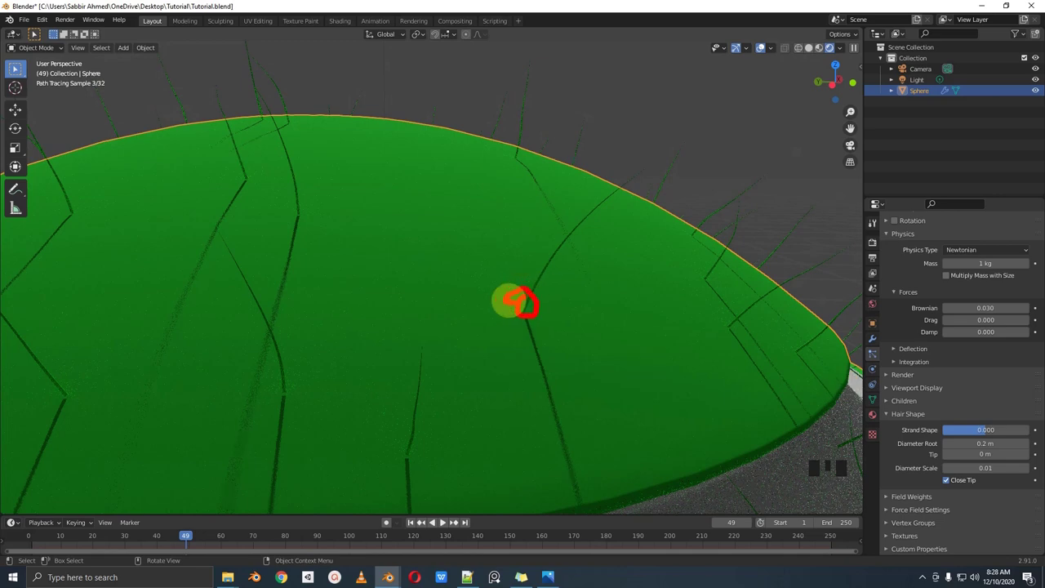
{"action": "left_click", "coordinate": [815, 54]}
Step: Orbit around the ball to inspect the strands scattered by the 0.030 Brownian force
{"action": "scroll", "scroll_direction": "down", "scroll_amount": 3}
{"action": "left_click_drag", "start_coordinate": [628, 311], "coordinate": [620, 313]}
{"action": "scroll", "scroll_direction": "up", "scroll_amount": 3}
{"action": "left_click_drag", "start_coordinate": [623, 316], "coordinate": [614, 325]}
{"action": "scroll", "scroll_direction": "up", "scroll_amount": 3}
{"action": "left_click_drag", "start_coordinate": [614, 325], "coordinate": [612, 322]}
{"action": "scroll", "scroll_direction": "down", "scroll_amount": 3}
{"action": "left_click_drag", "start_coordinate": [570, 348], "coordinate": [623, 328]}
{"action": "scroll", "scroll_direction": "up", "scroll_amount": 3}
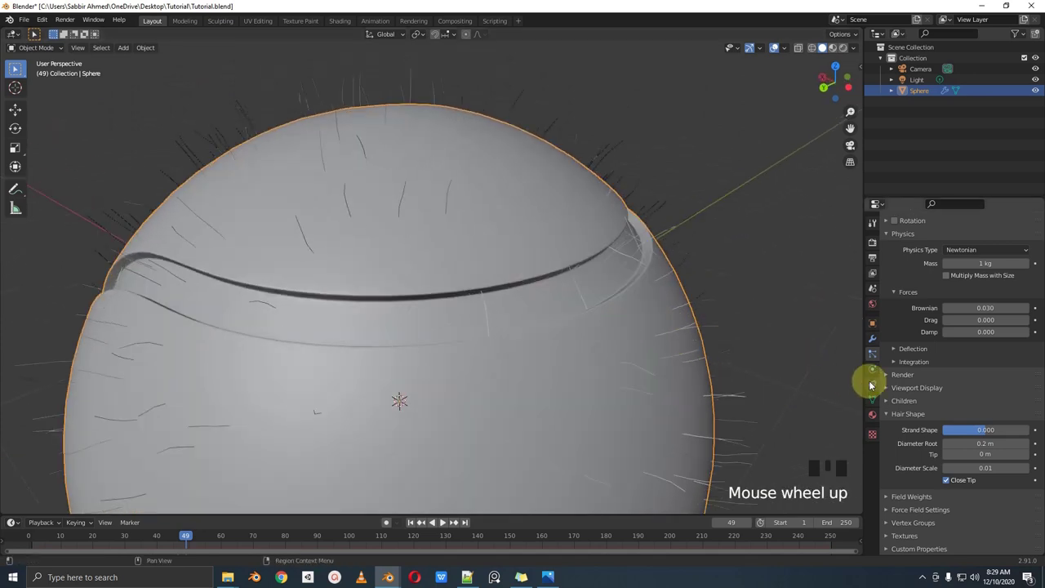
Step: Enter mesh editing, select then deselect all vertices, and return to Object Mode
{"action": "key", "text": "Tab"}
{"action": "key", "text": "a"}
{"action": "key", "text": "alt+a"}
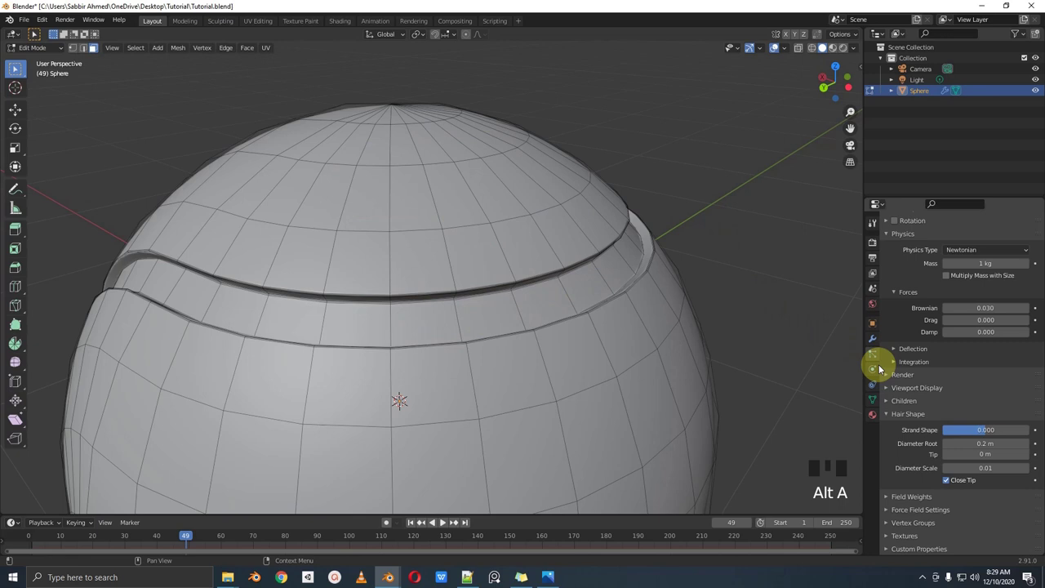
{"action": "key", "text": "Tab"}
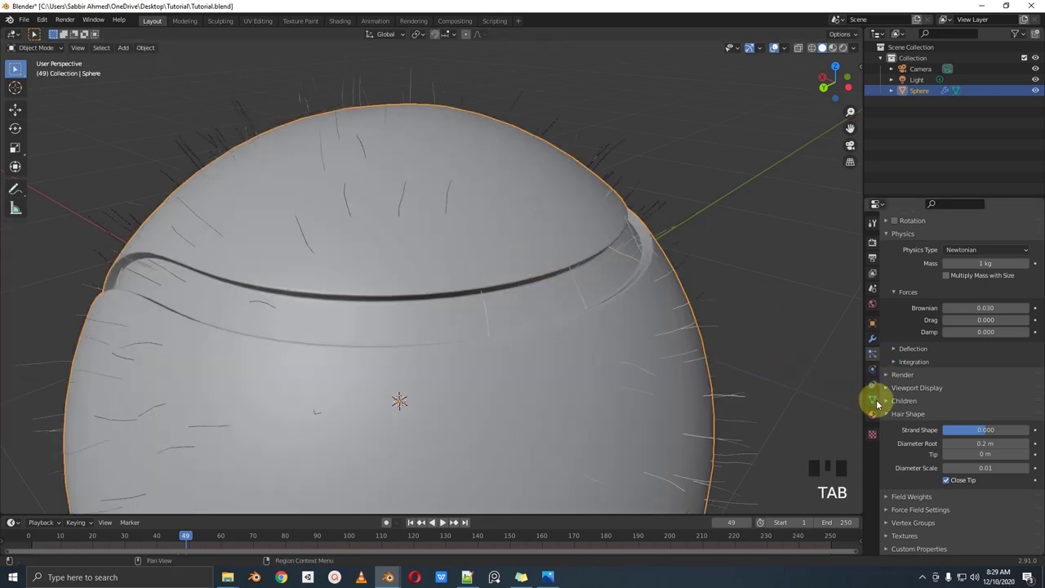
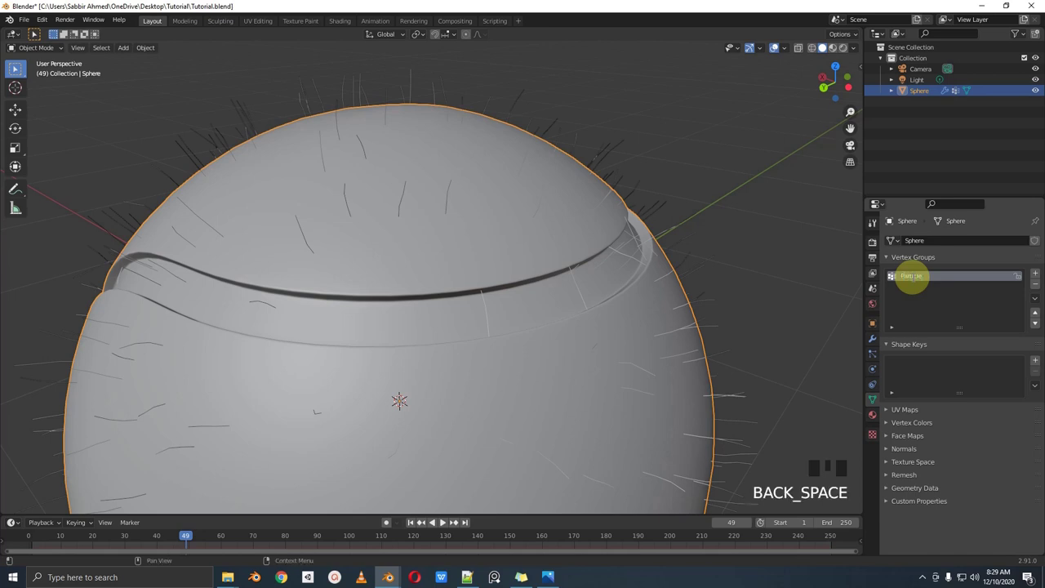
Step: Confirm the vertex group name Particle and return the sphere to Edit Mode
{"action": "key", "text": "Tab"}
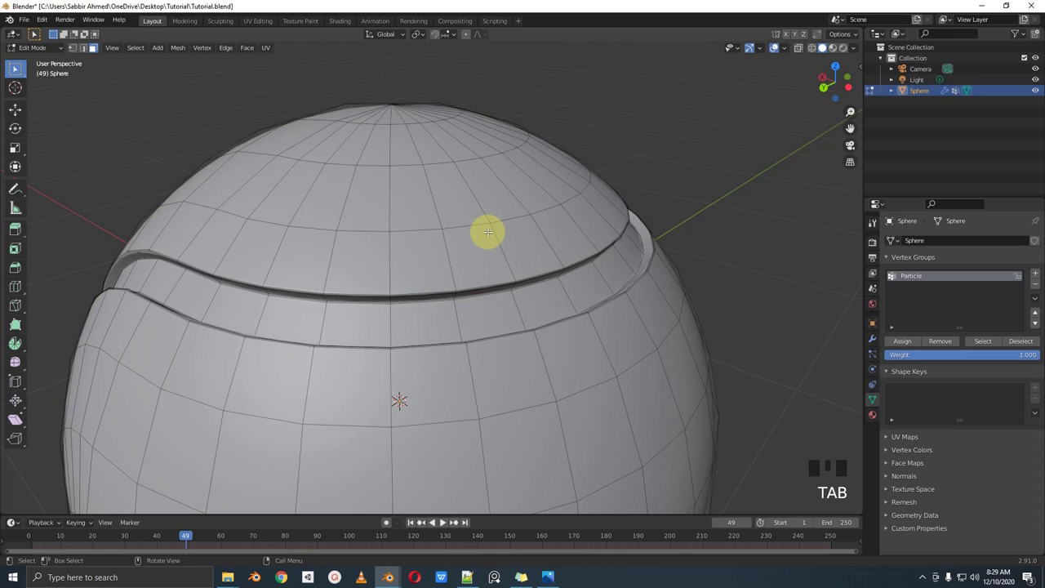
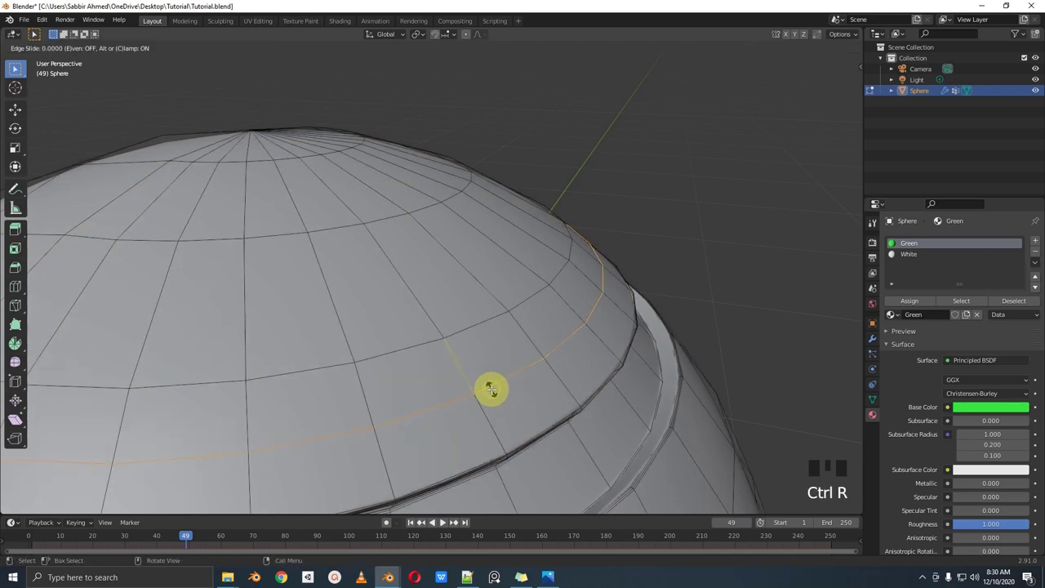
Step: Add edge loops beside the seam groove and slide them toward it
{"action": "key", "text": "g"}
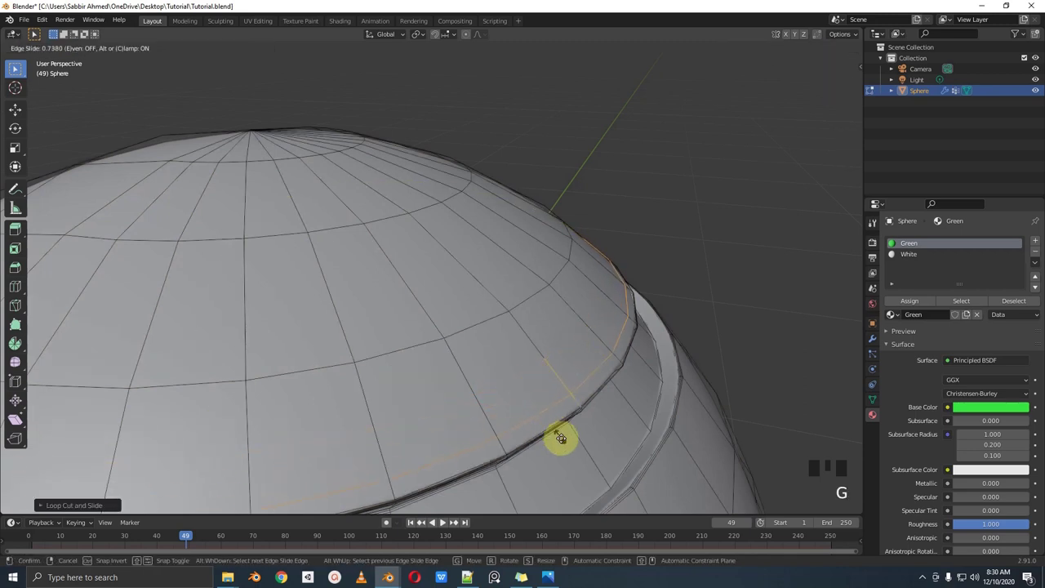
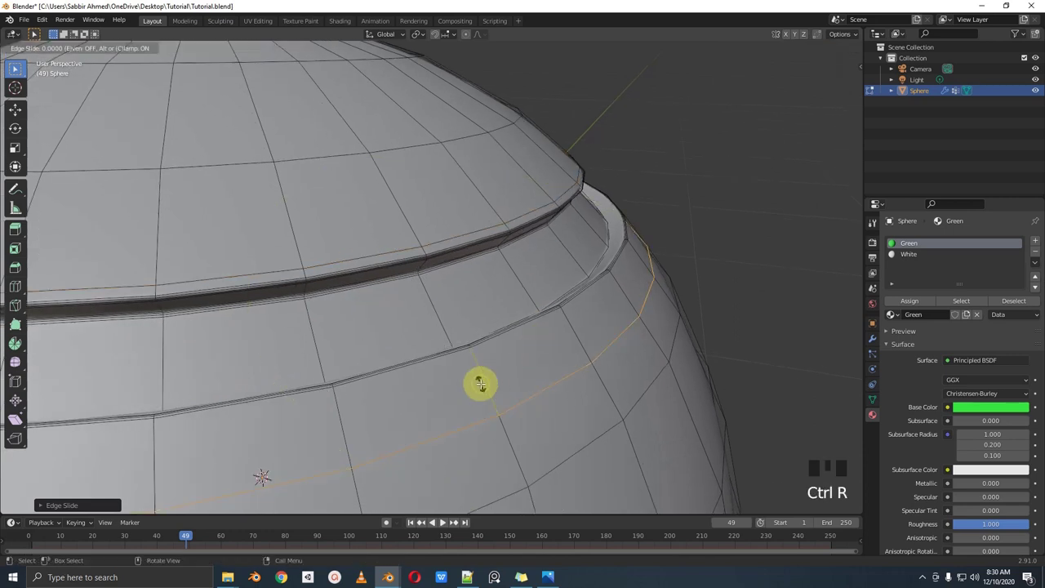
{"action": "key", "text": "g"}
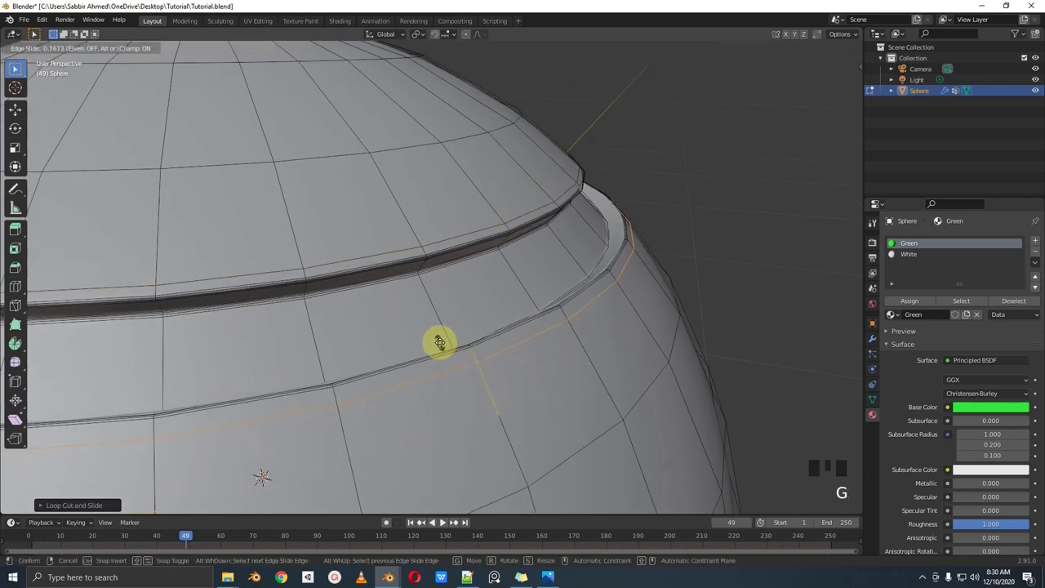
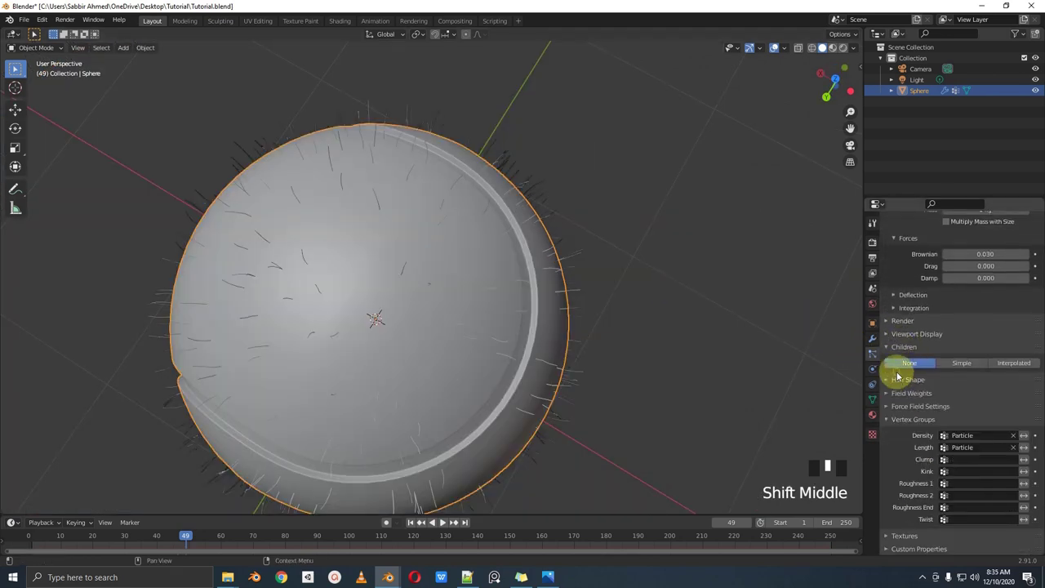
Step: Set the hair system's children to Interpolated for a dense furry coat
{"action": "left_click", "coordinate": [1019, 369]}
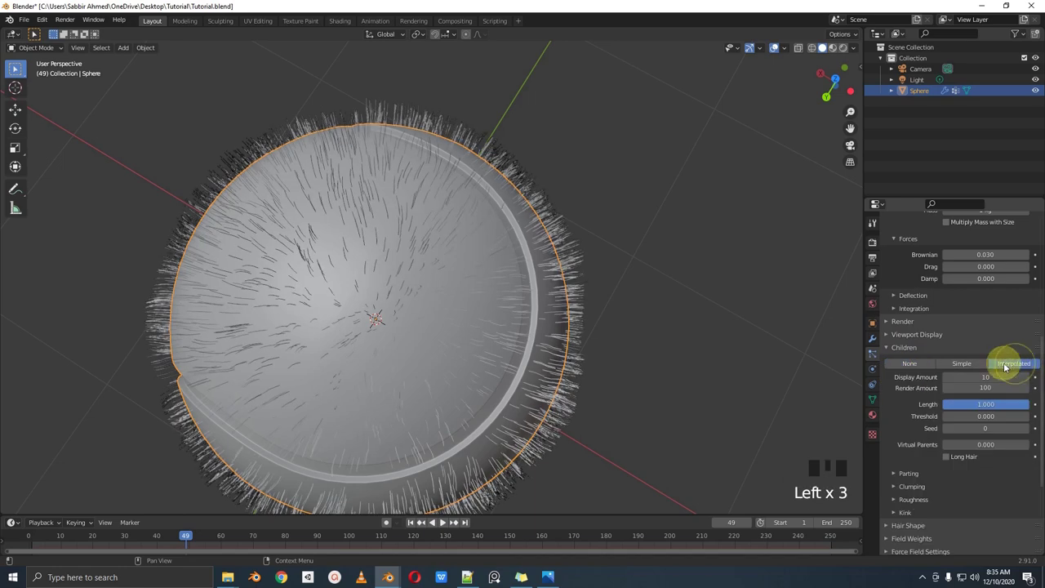
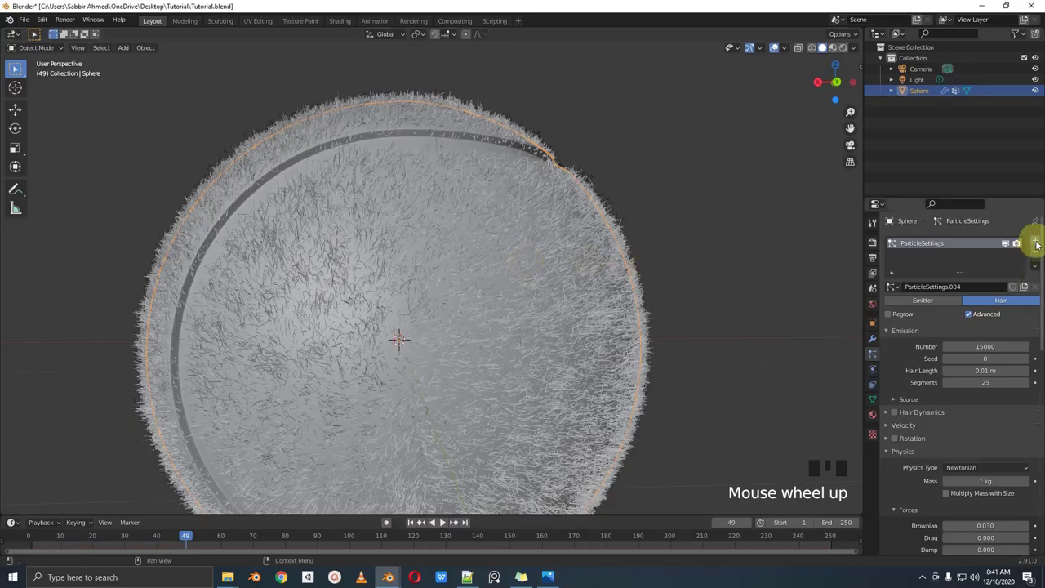
Step: Add a second Hair particle system to the ball and adjust its settings
{"action": "left_click_drag", "start_coordinate": [1039, 247], "coordinate": [995, 306]}
{"action": "left_click", "coordinate": [974, 324]}
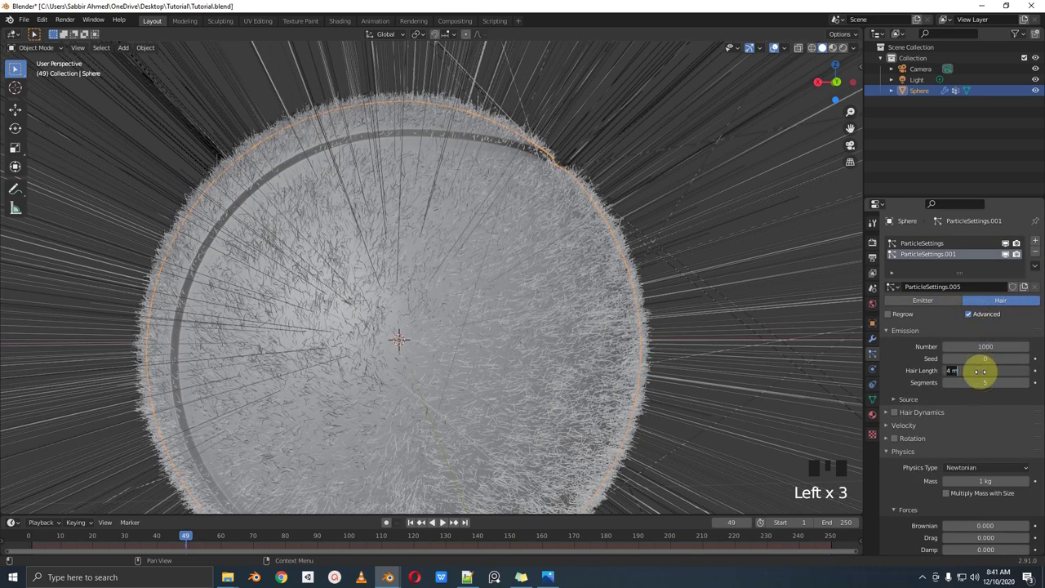
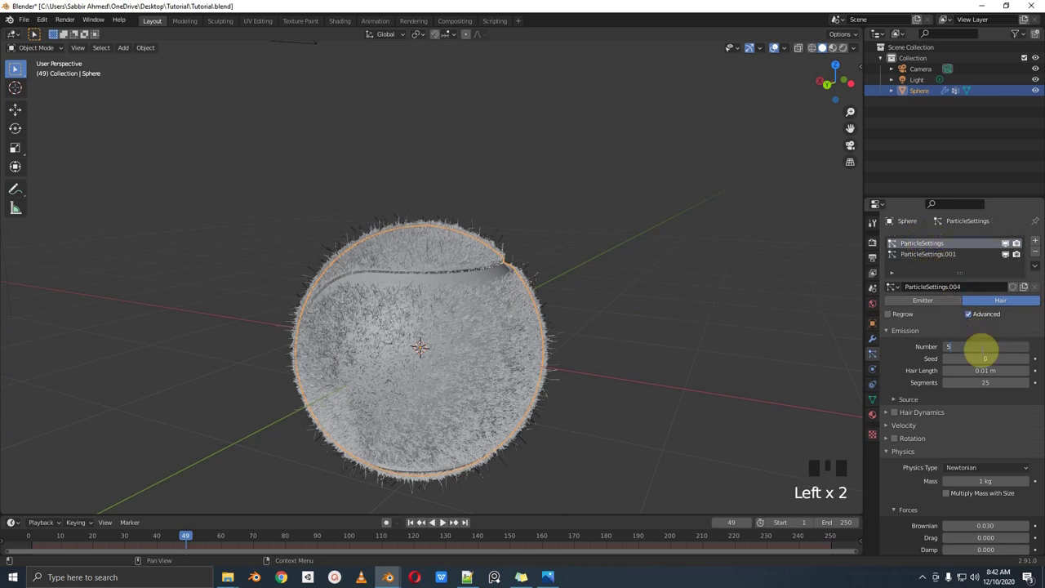
Step: Confirm 500 hairs on the first system and move the ball along the vertical axis
{"action": "key", "text": "KP_0"}
{"action": "left_click_drag", "start_coordinate": [436, 319], "coordinate": [523, 349]}
{"action": "scroll", "scroll_direction": "up", "scroll_amount": 3}
{"action": "scroll", "scroll_direction": "down", "scroll_amount": 3}
{"action": "left_click_drag", "start_coordinate": [511, 337], "coordinate": [475, 338]}
{"action": "key", "text": "g"}
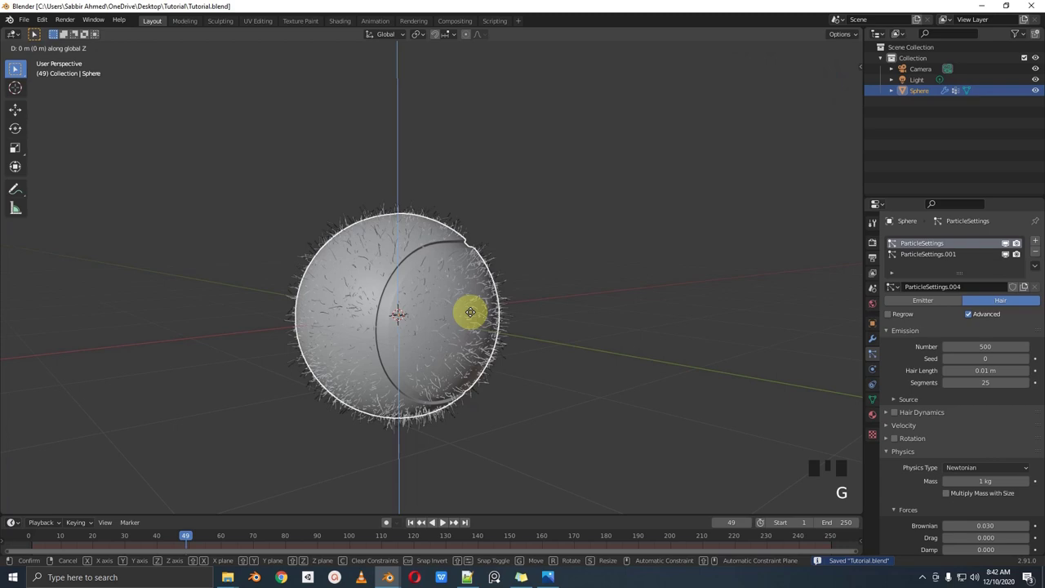
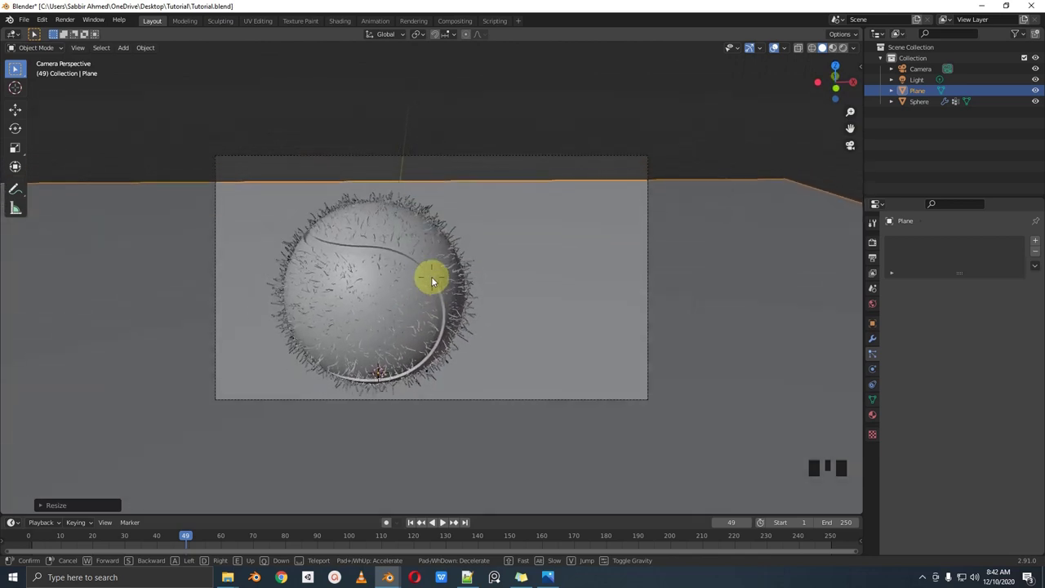
Step: Scale the floor plane larger so it fills the camera frame
{"action": "left_click", "coordinate": [419, 253]}
{"action": "key", "text": "r"}
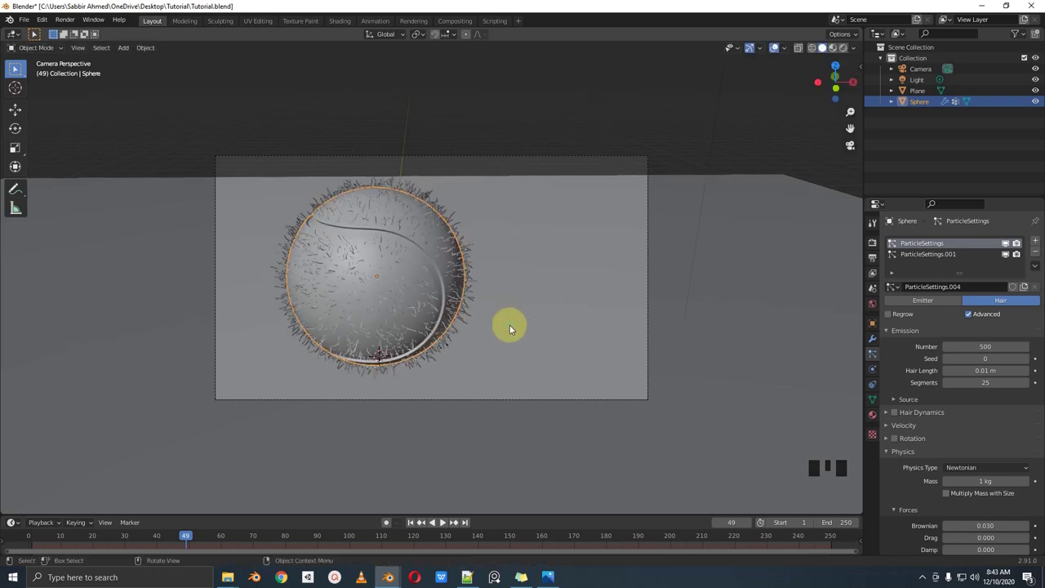
{"action": "key", "text": "r"}
{"action": "key", "text": "r"}
{"action": "left_click", "coordinate": [563, 213]}
{"action": "key", "text": "s"}
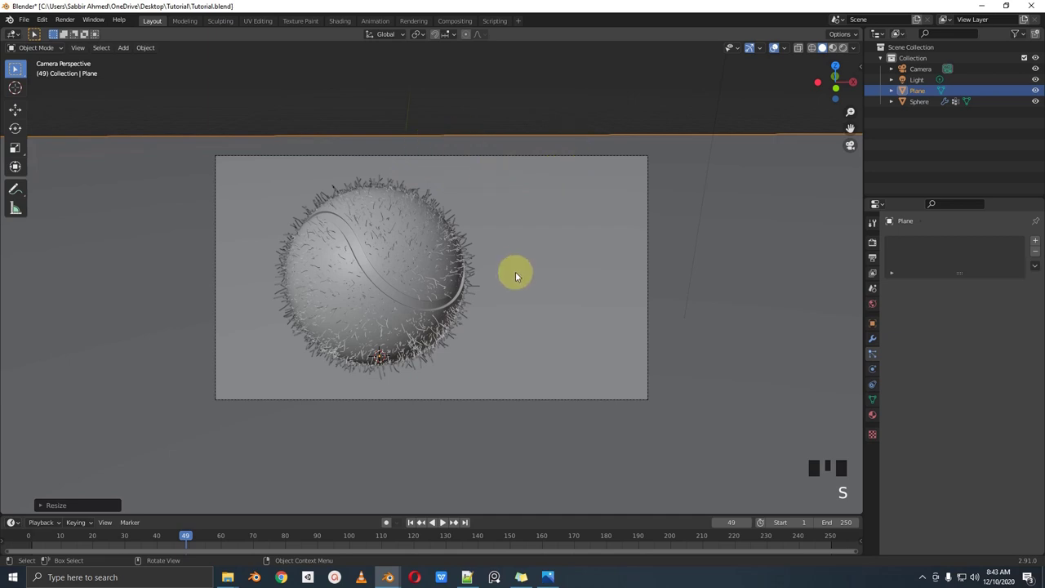
{"action": "left_click_drag", "start_coordinate": [522, 263], "coordinate": [499, 300]}
{"action": "scroll", "scroll_direction": "up", "scroll_amount": 3}
{"action": "middle_click", "coordinate": [493, 303]}
Step: Switch to a side view of the scene ready to place an Area light
{"action": "key", "text": "ctrl+s"}
{"action": "scroll", "scroll_direction": "up", "scroll_amount": 3}
{"action": "scroll", "scroll_direction": "down", "scroll_amount": 3}
{"action": "left_click_drag", "start_coordinate": [496, 295], "coordinate": [459, 297]}
{"action": "scroll", "scroll_direction": "down", "scroll_amount": 3}
{"action": "left_click_drag", "start_coordinate": [468, 295], "coordinate": [420, 298]}
{"action": "scroll", "scroll_direction": "down", "scroll_amount": 3}
{"action": "left_click_drag", "start_coordinate": [430, 314], "coordinate": [490, 430]}
Step: Set the main Area light to 600 W and check the lit scene through the camera
{"action": "middle_click", "coordinate": [462, 382]}
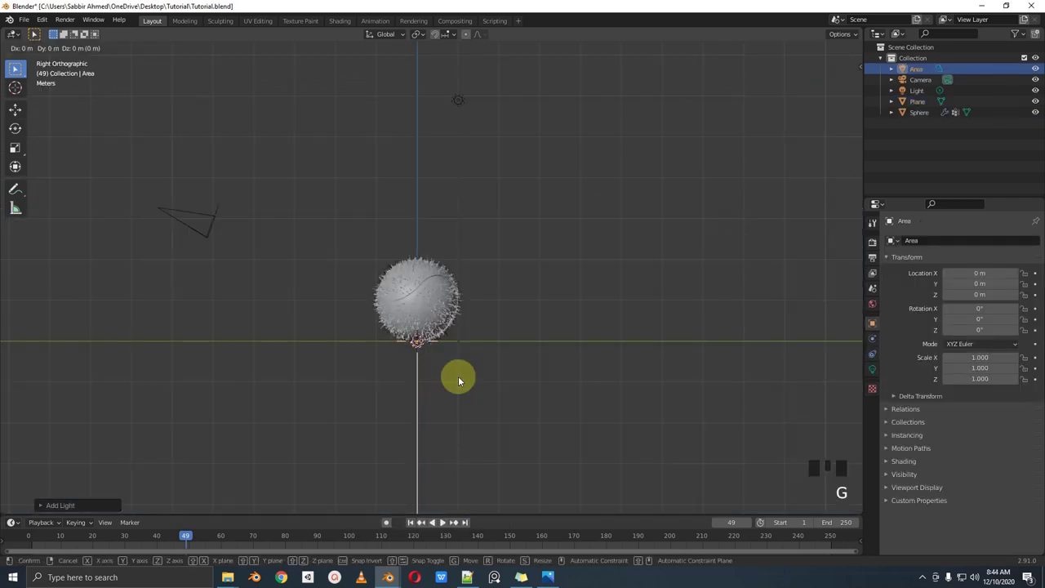
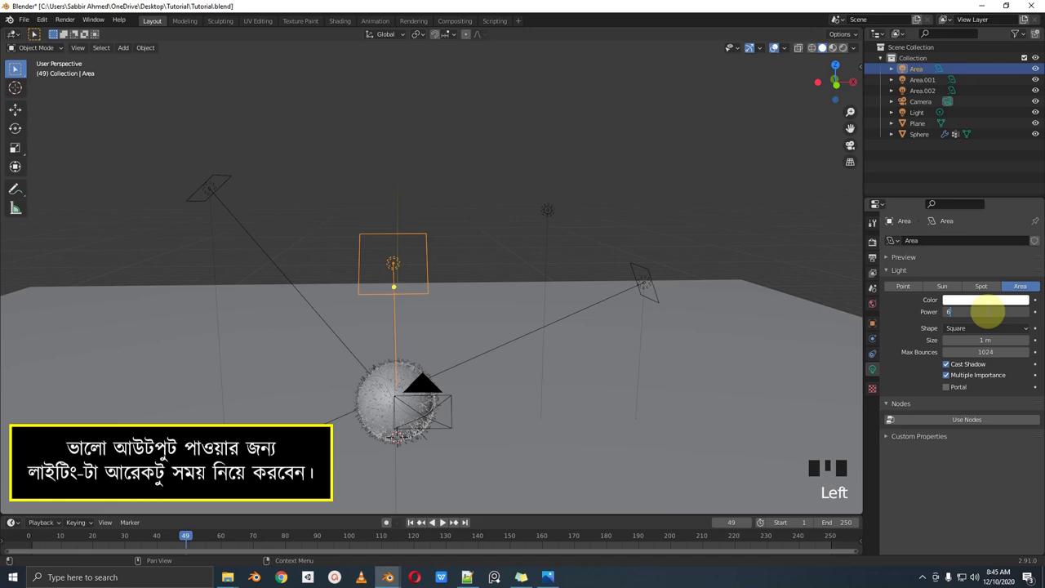
{"action": "key", "text": "KP_0"}
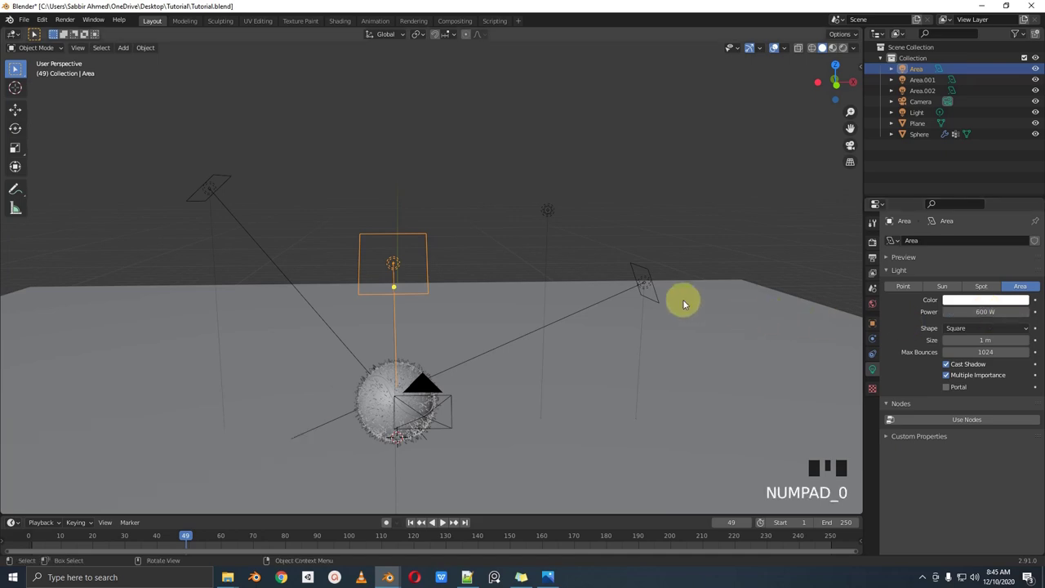
{"action": "key", "text": "KP_0"}
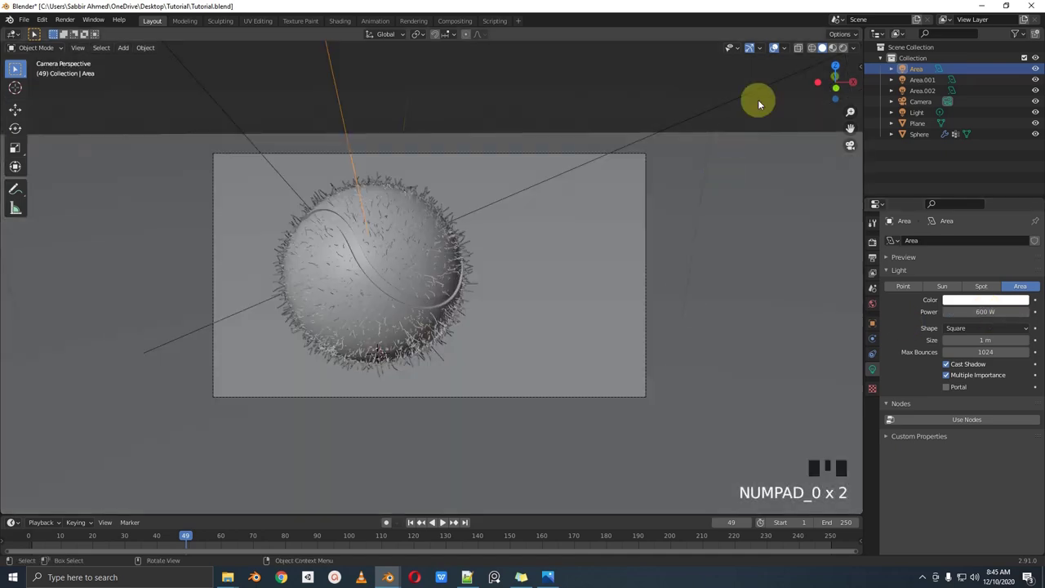
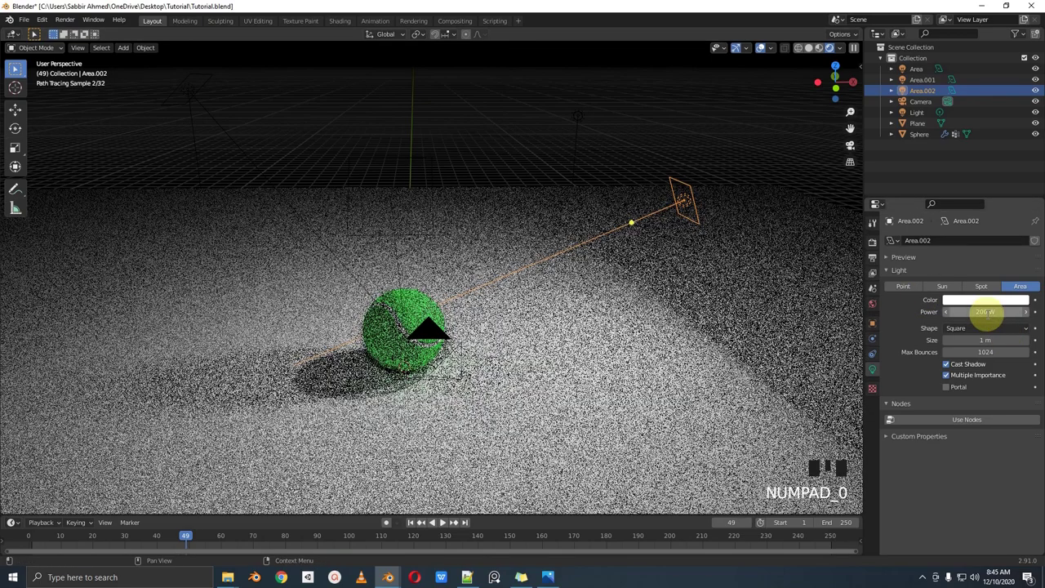
Step: Select the side light Area.001 to rebalance its power
{"action": "left_click", "coordinate": [217, 119]}
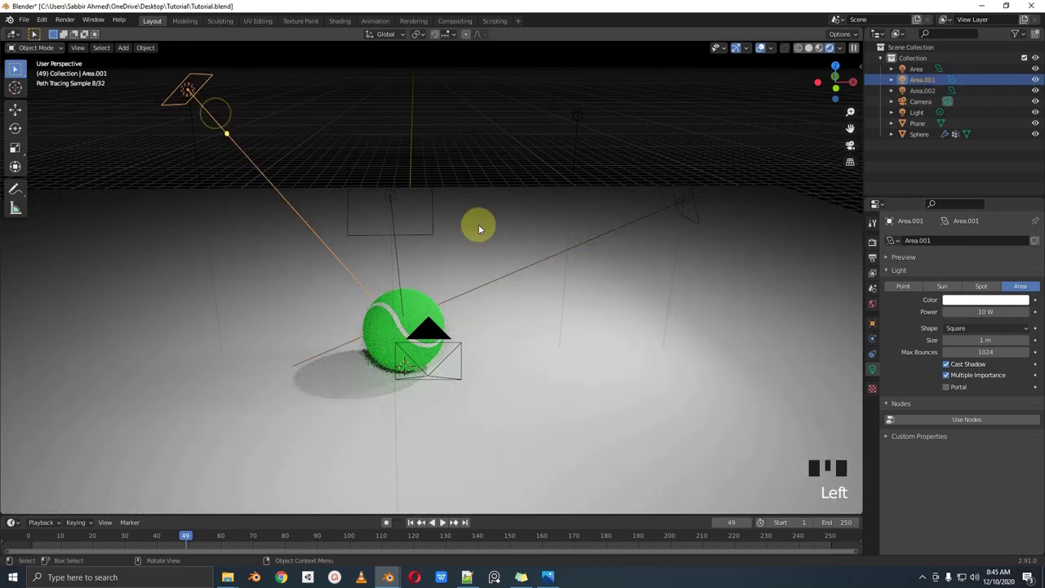
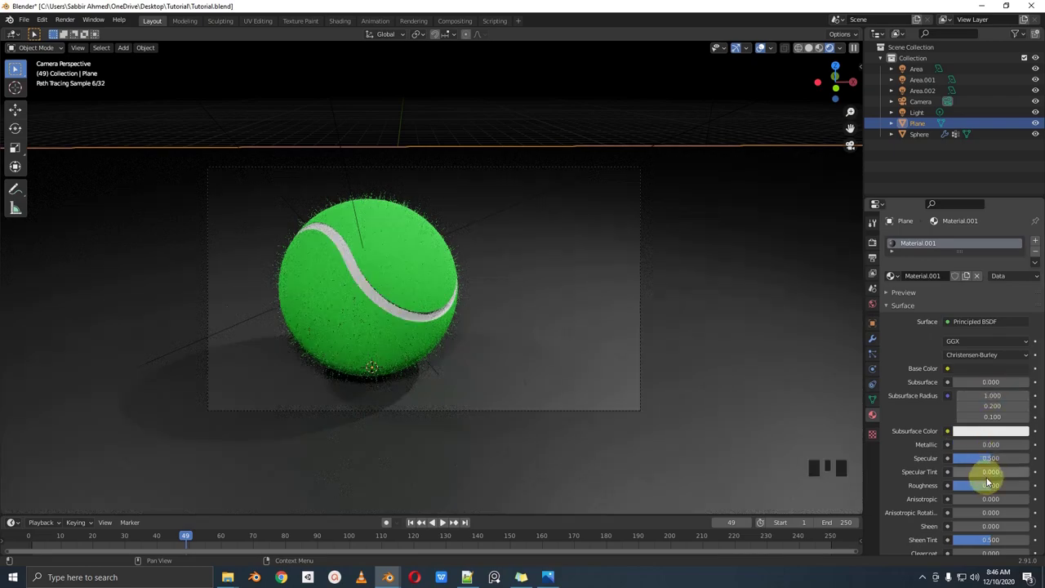
Step: Lower the floor material's Specular to 0 and raise Roughness to 1
{"action": "left_click_drag", "start_coordinate": [997, 489], "coordinate": [544, 329]}
{"action": "scroll", "scroll_direction": "up", "scroll_amount": 3}
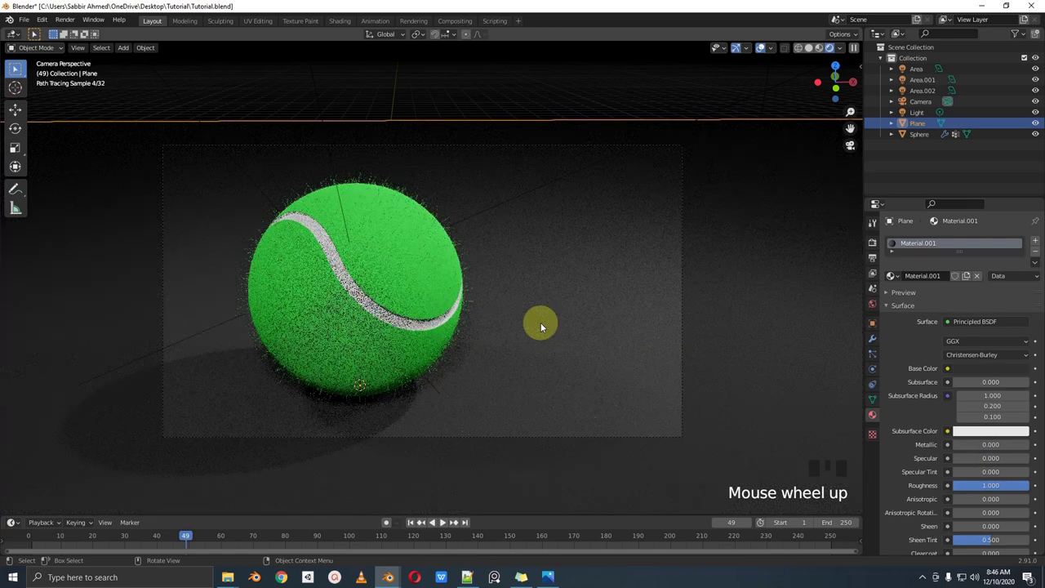